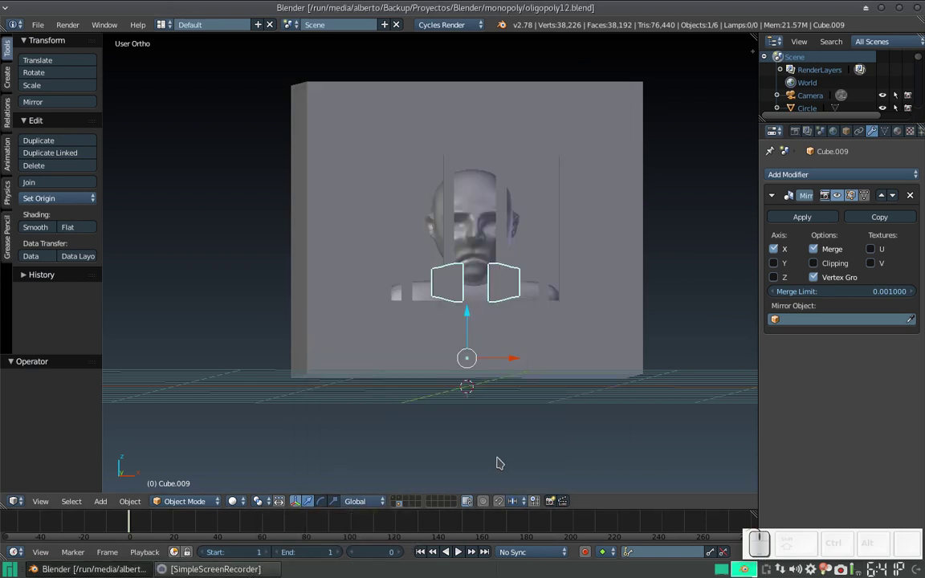
- Orbit and zoom the view around the caged head to inspect the shirt panel
middle_click(481, 304)
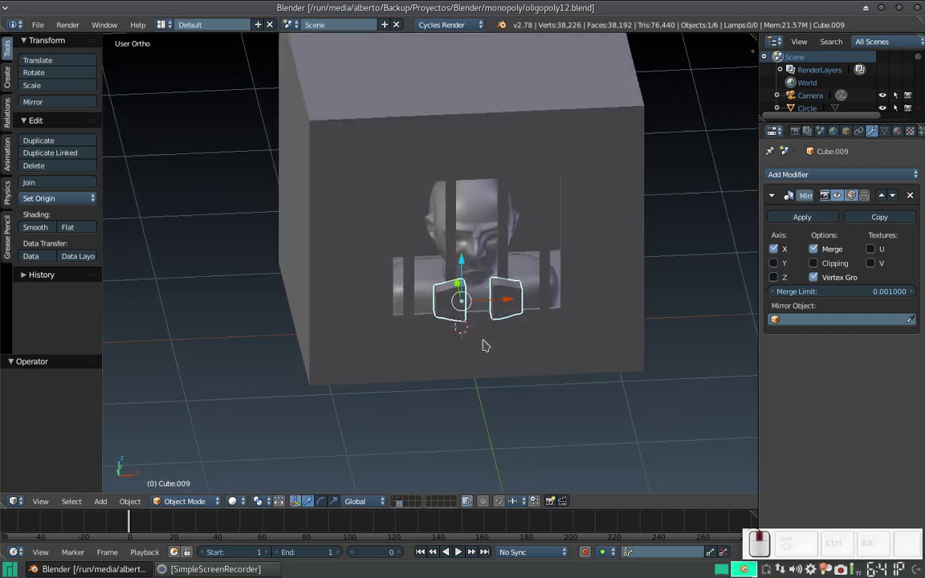
scroll("up", 3)
scroll("down", 3)
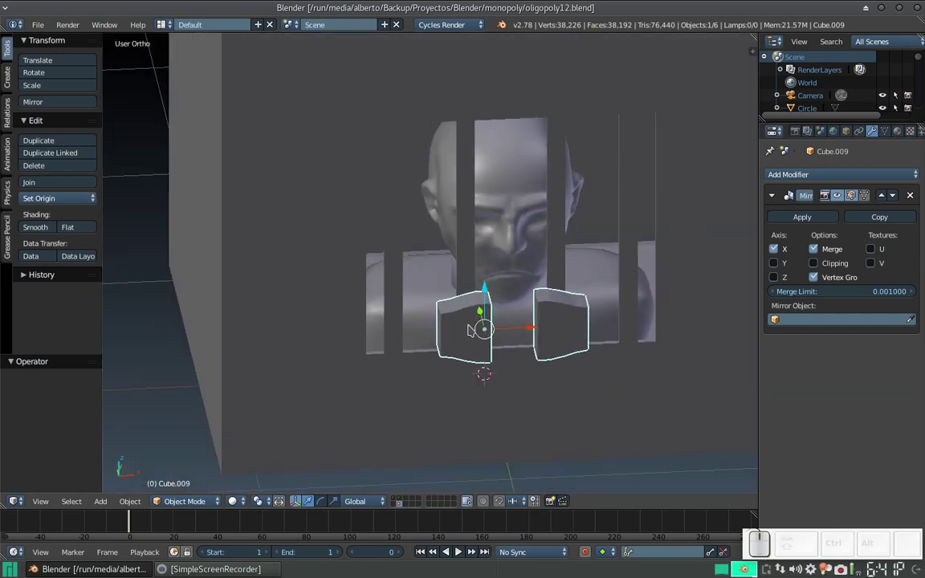
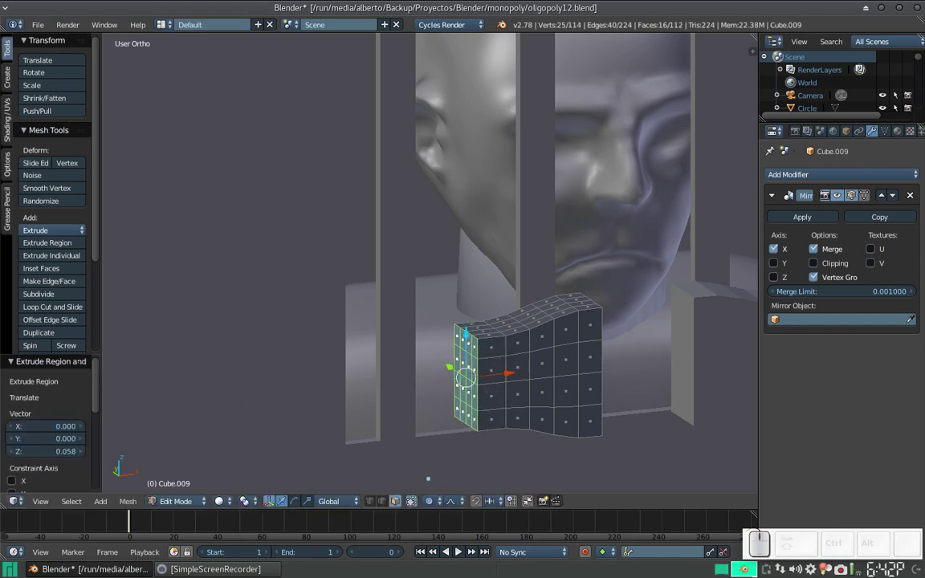
- Rotate the extruded end faces about Z, then X, to bend them back around the body
key("r")
key("z")
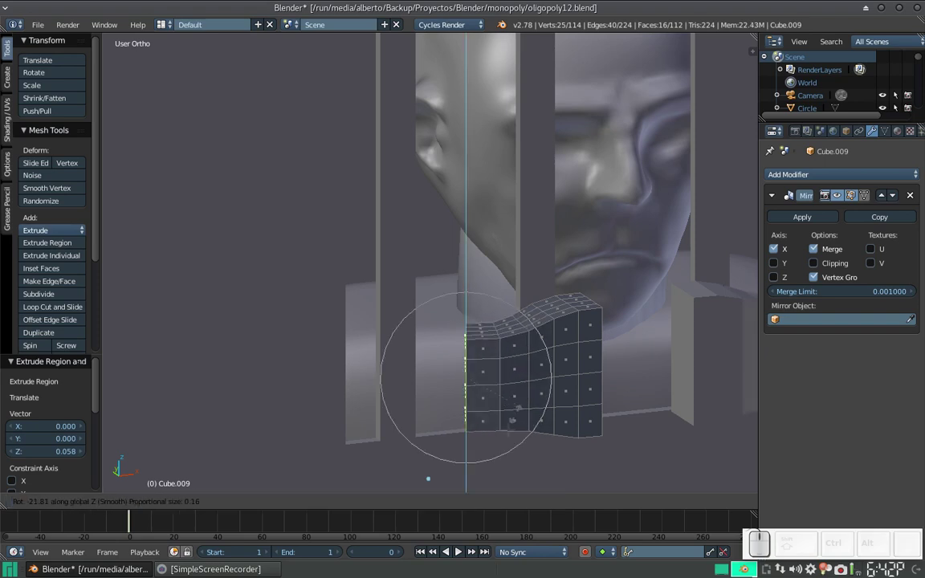
scroll("up", 3)
scroll("up", 3)
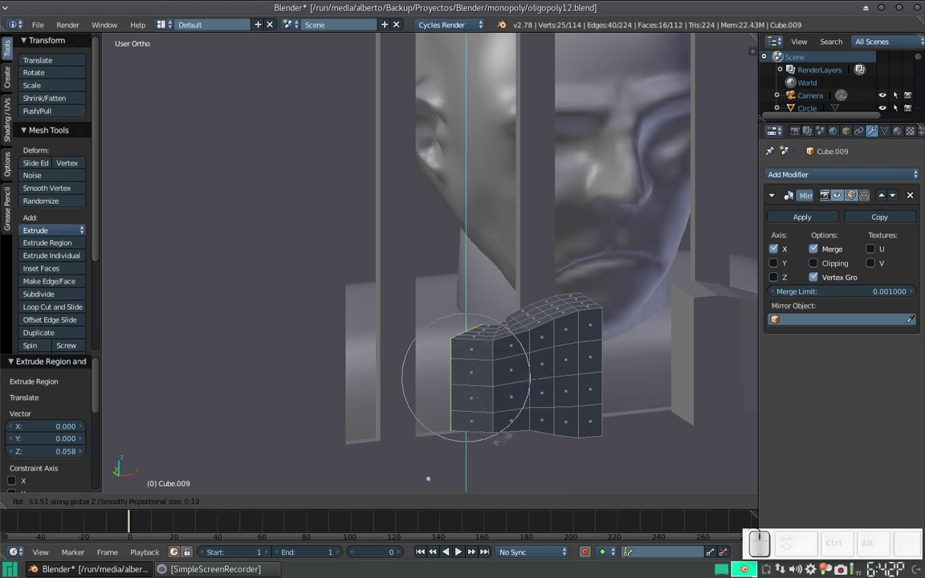
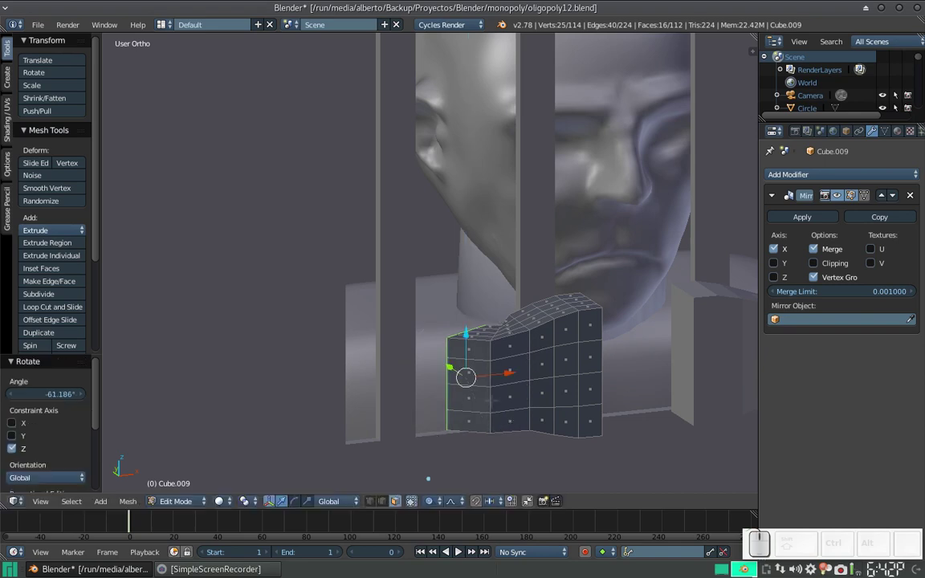
key("r")
key("x")
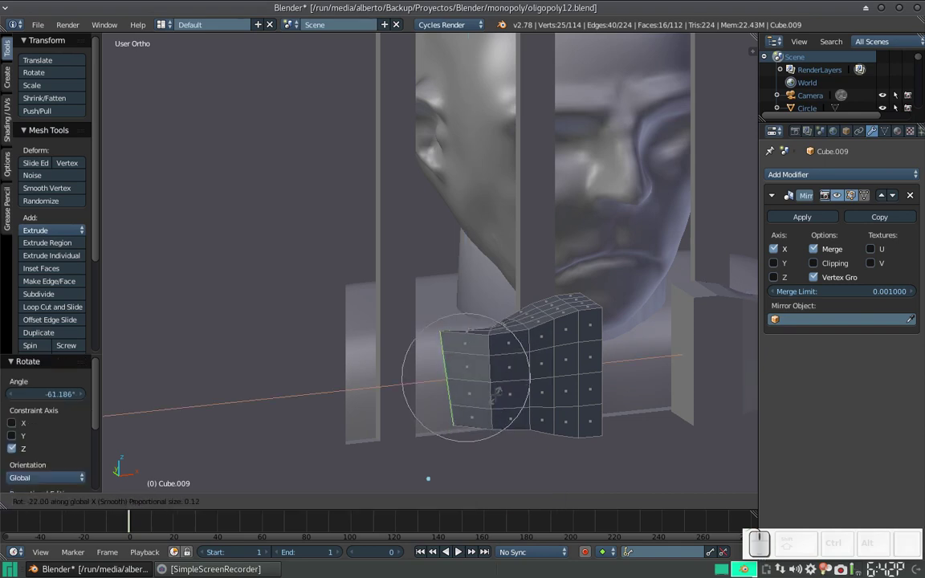
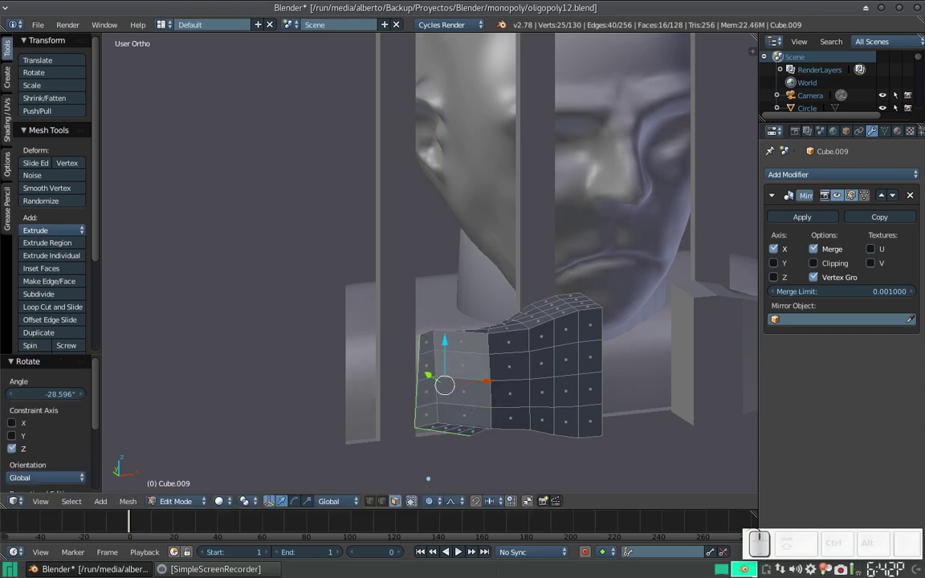
- Tilt the newly extruded end faces about the X axis to continue the wrap
key("r")
key("x")
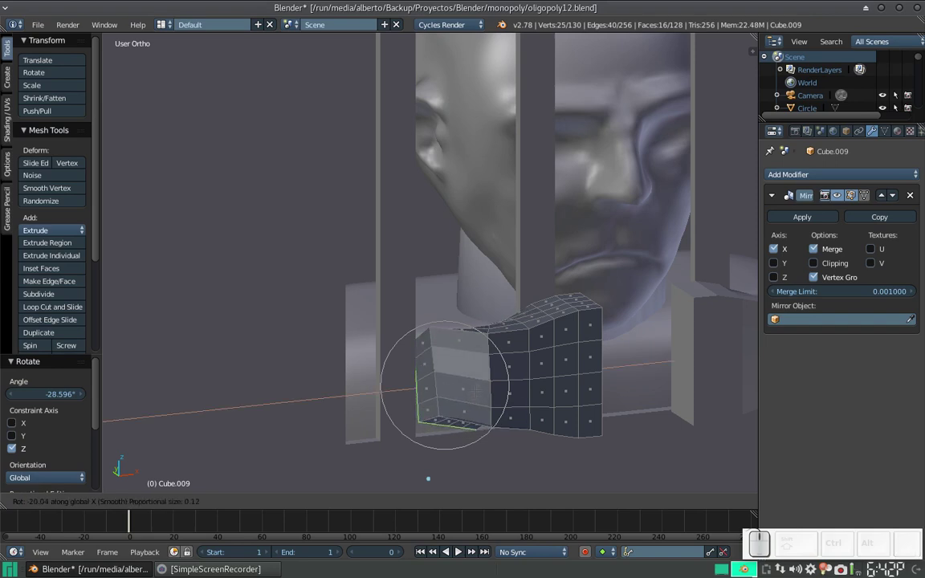
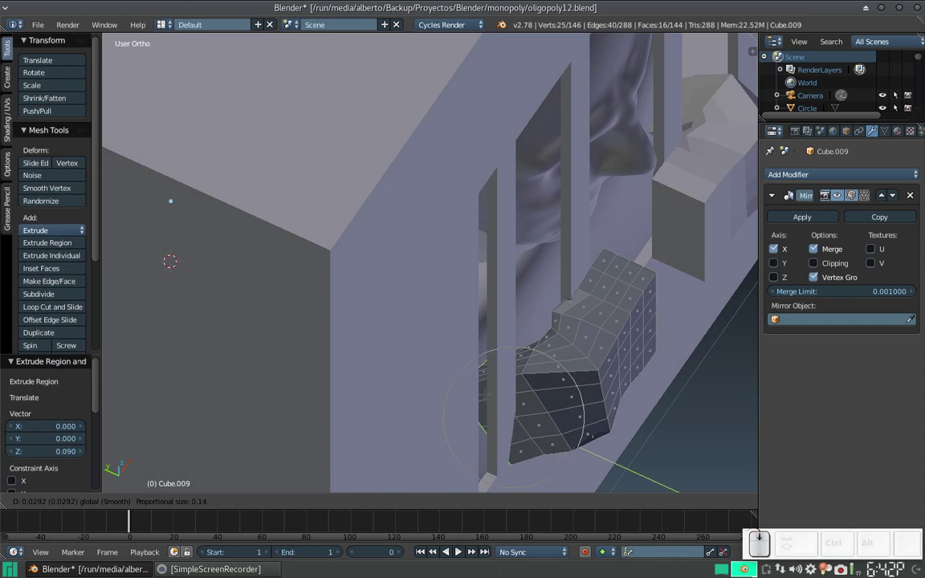
- Zoom out to view the shirt panel while extruding and raising its shoulder edge
scroll("down", 3)
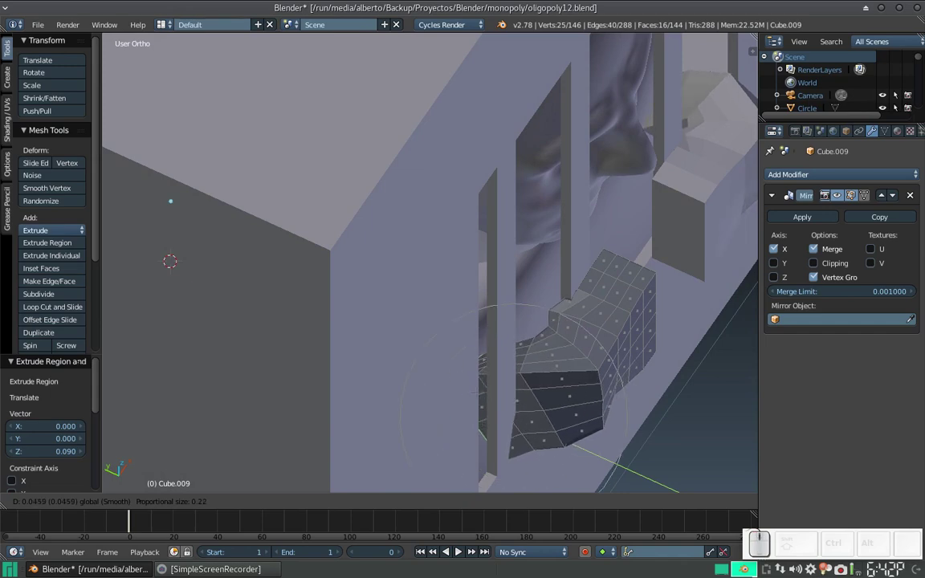
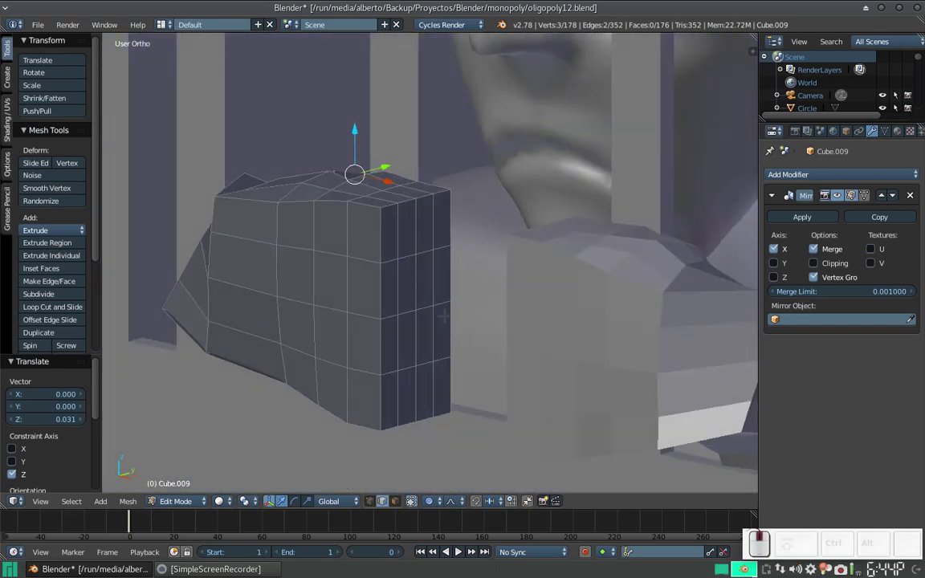
- Leave mesh editing of the shirt to return to whole-object work
key("c")
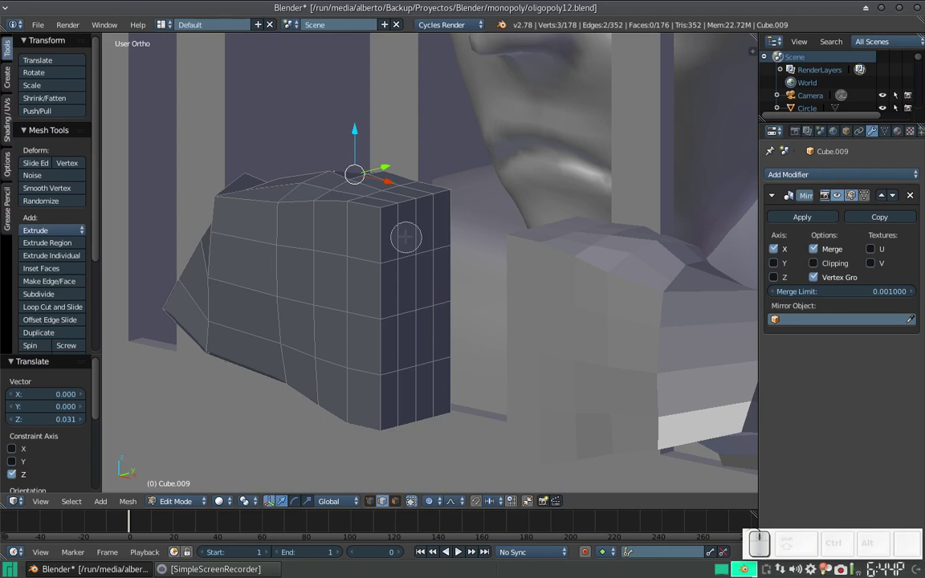
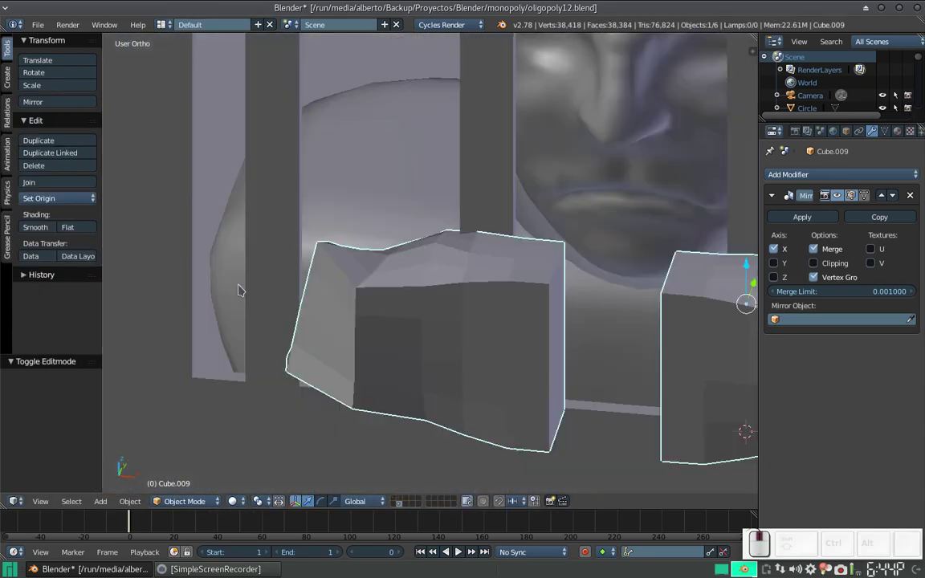
- Hide the bars, reselect the shirt and re-enter its mesh editing, viewing under the chin
right_click(155, 275)
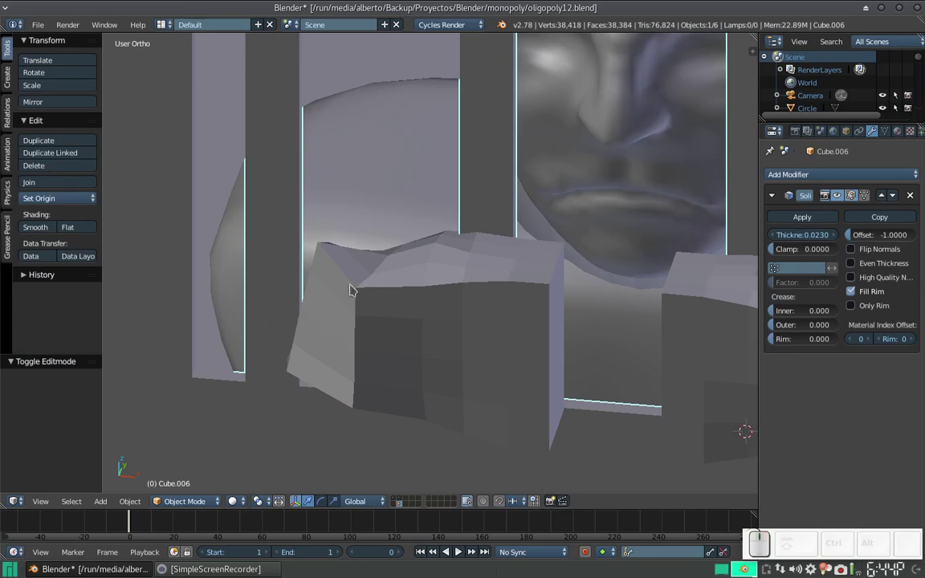
key("h")
left_click(551, 256)
scroll("up", 3)
left_click_drag(317, 277, 366, 292)
key("shift+Tab")
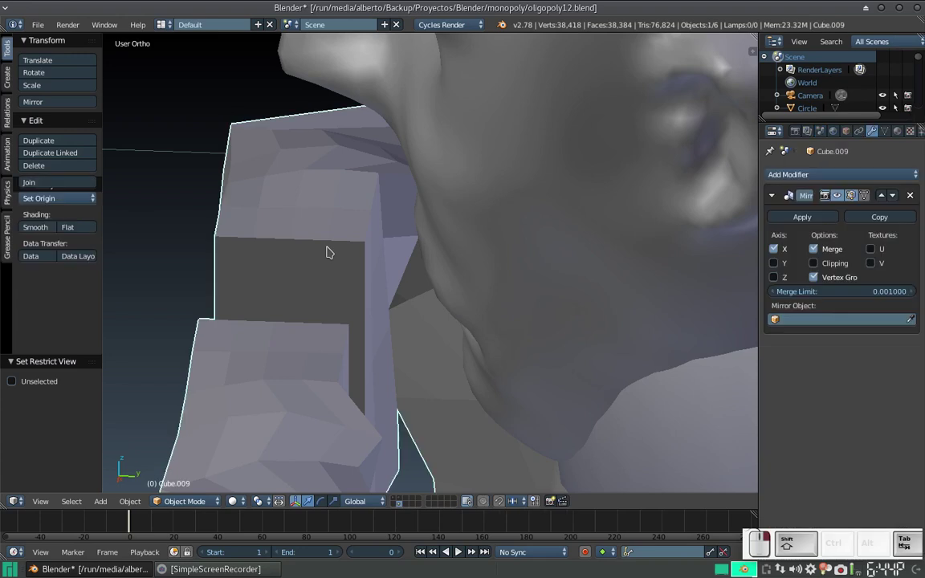
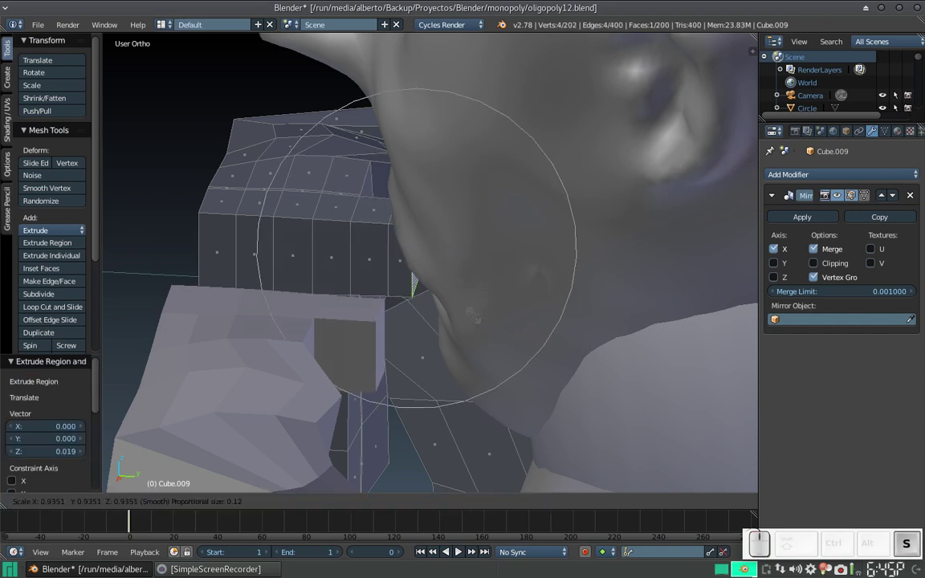
scroll("up", 3)
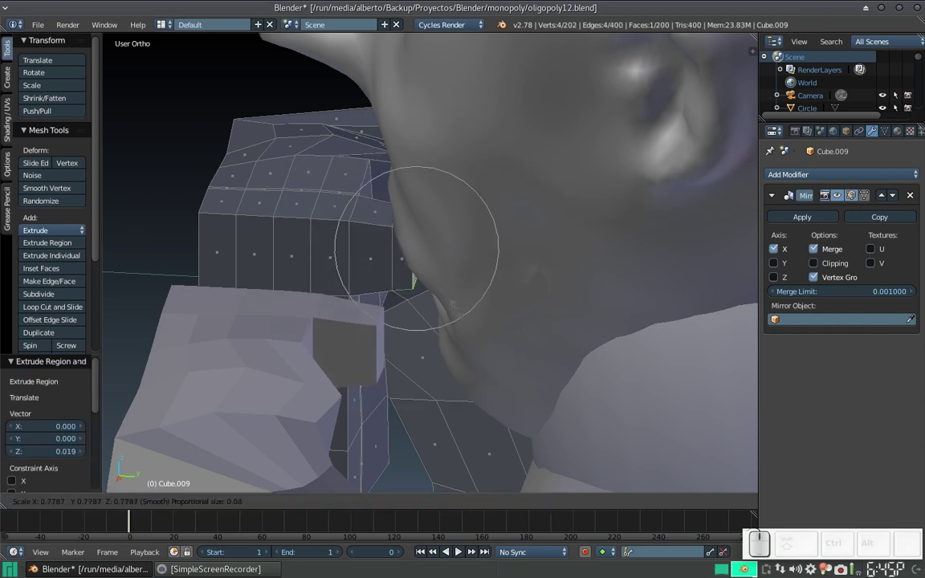
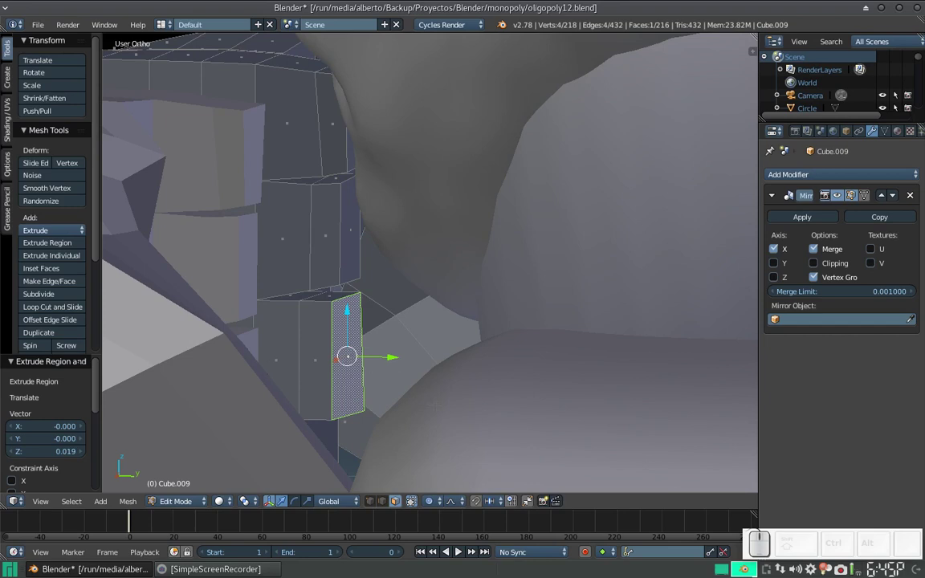
- Shrink the selected collar face beneath the chin
key("s")
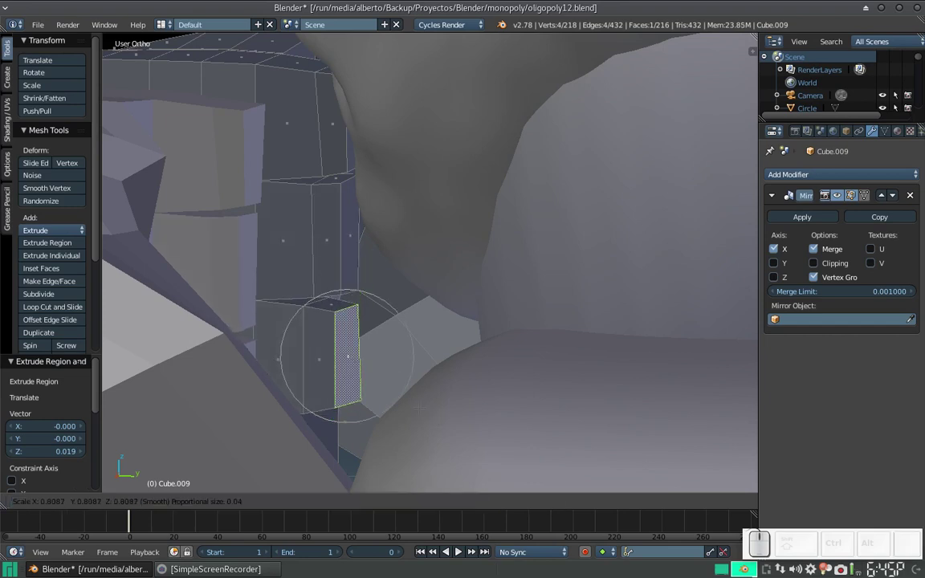
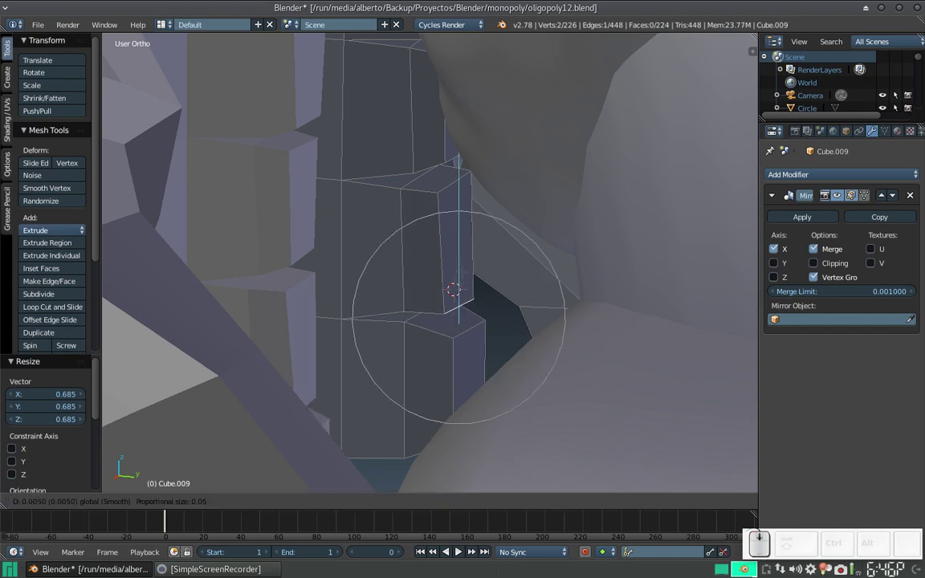
- Scale down the end face of one finger on the hand mesh gripping the bars
scroll("up", 3)
scroll("down", 3)
scroll("up", 3)
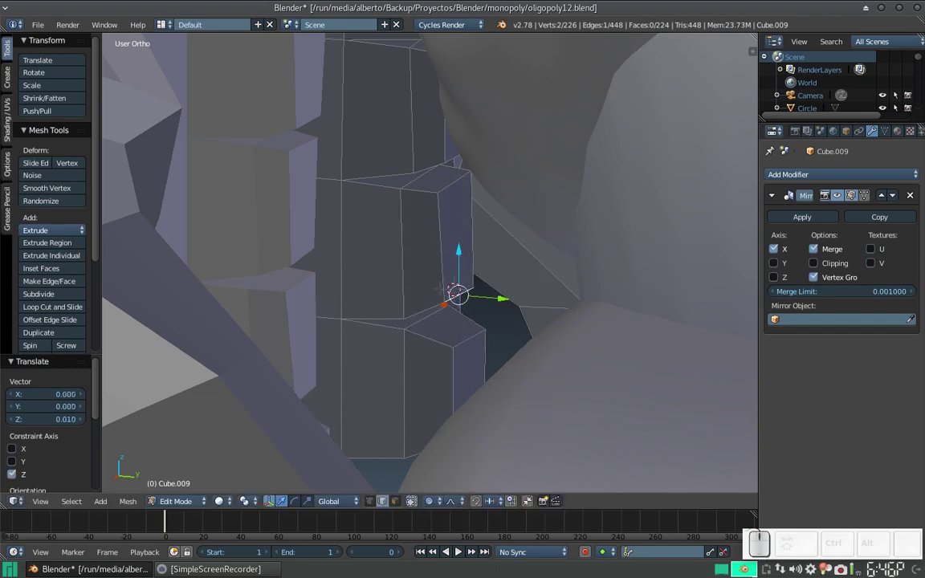
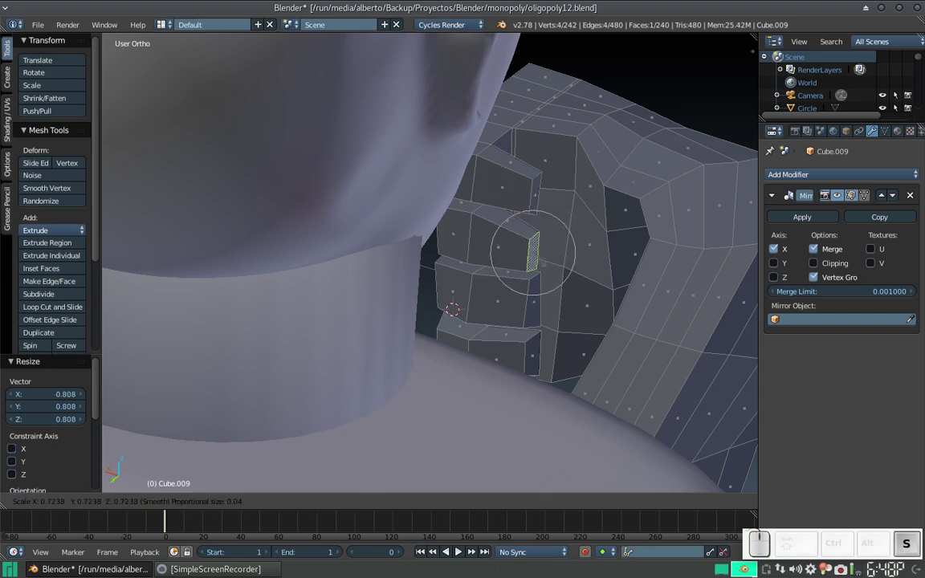
key("Escape")
key("o")
key("s")
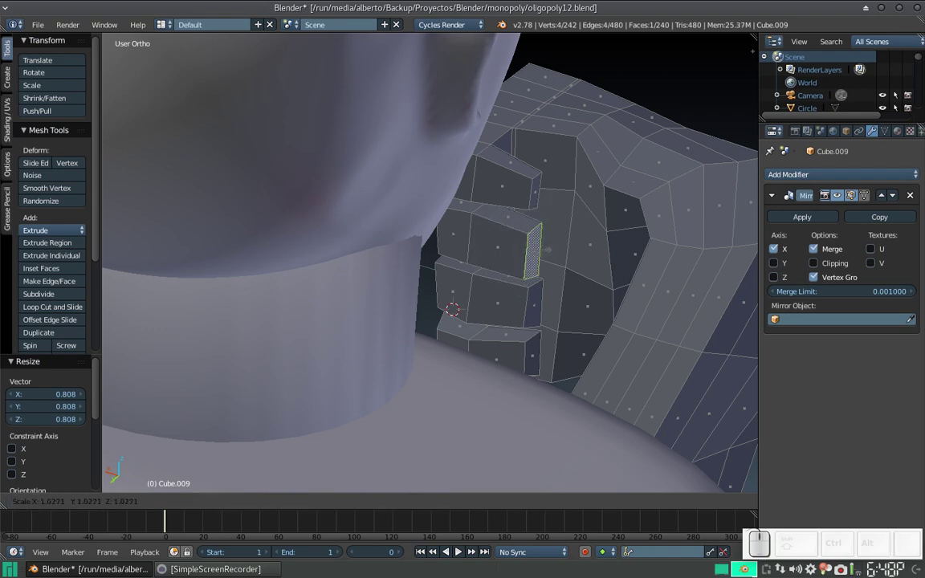
key("Escape")
key("s")
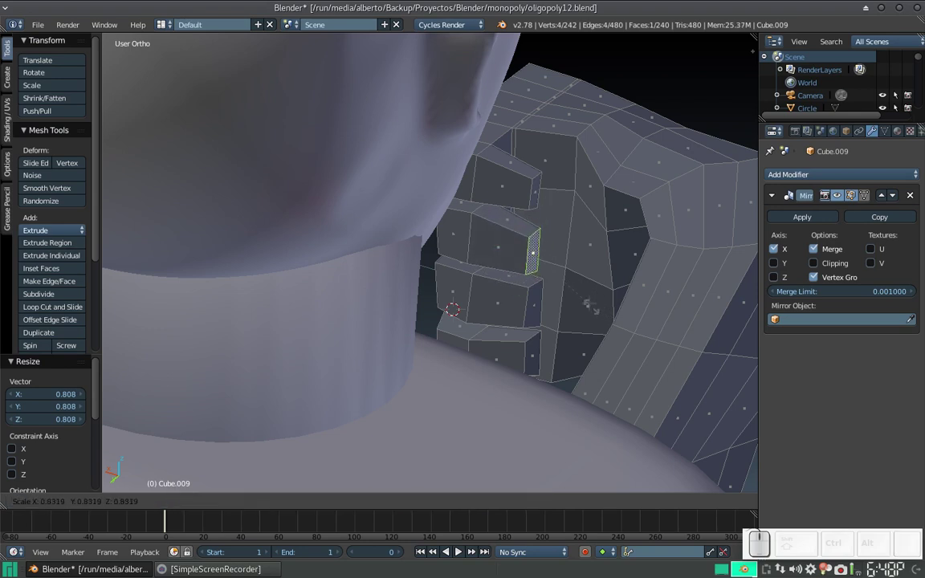
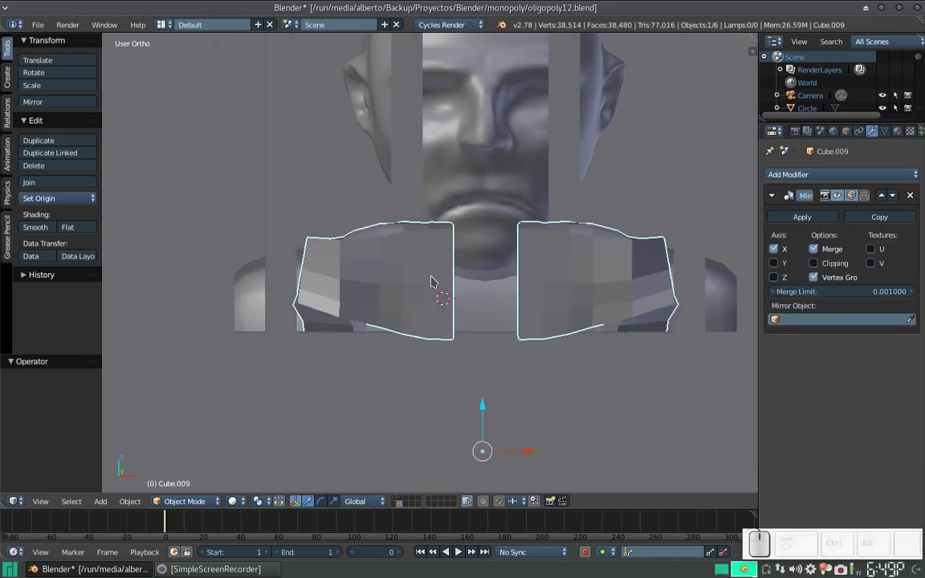
- Add a level-2 Subdivision Surface modifier to round the blocky hands
key("ctrl+2")
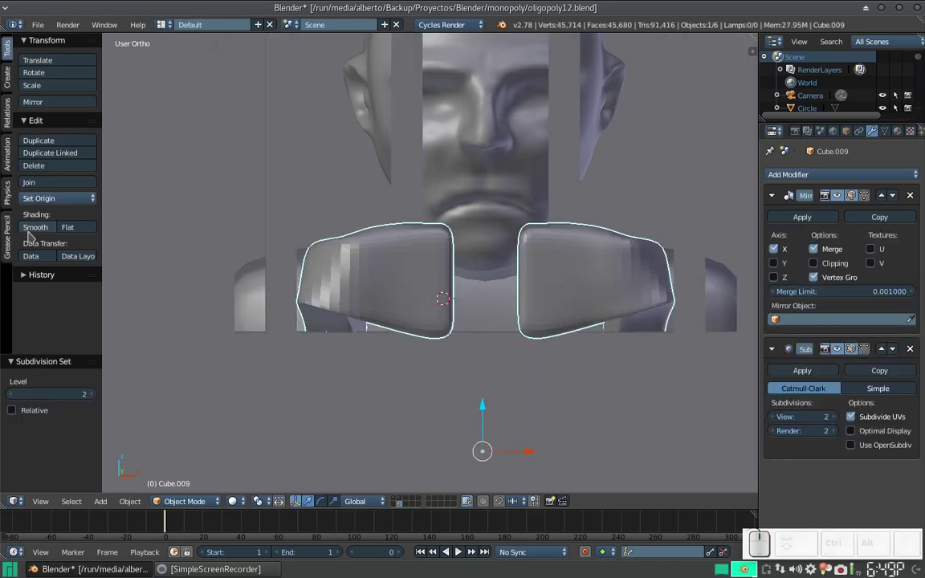
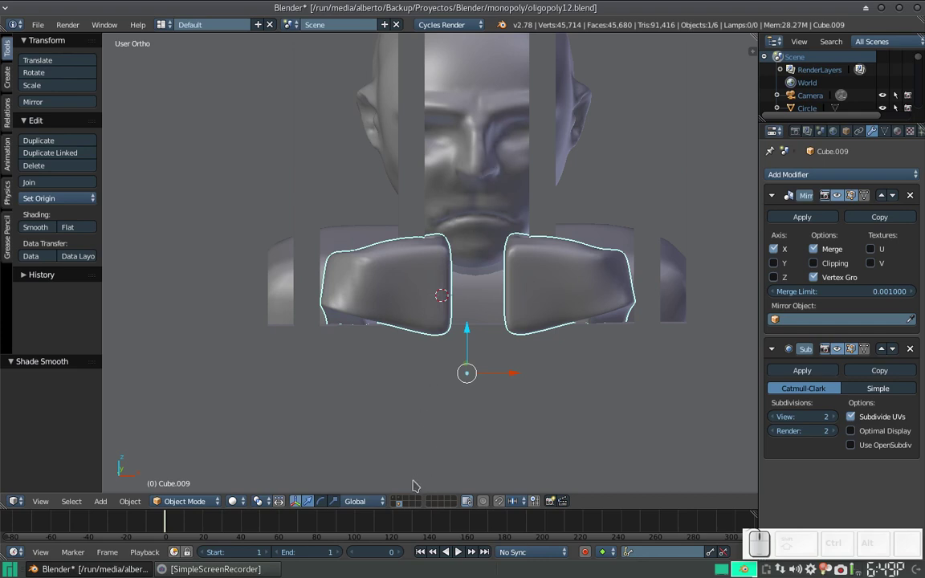
- Duplicate the pair of eyeballs from their layer and move the copy to the prisoner's layer
left_click(401, 503)
scroll("down", 3)
right_click(569, 234)
key("shift+d")
key("shift+Return")
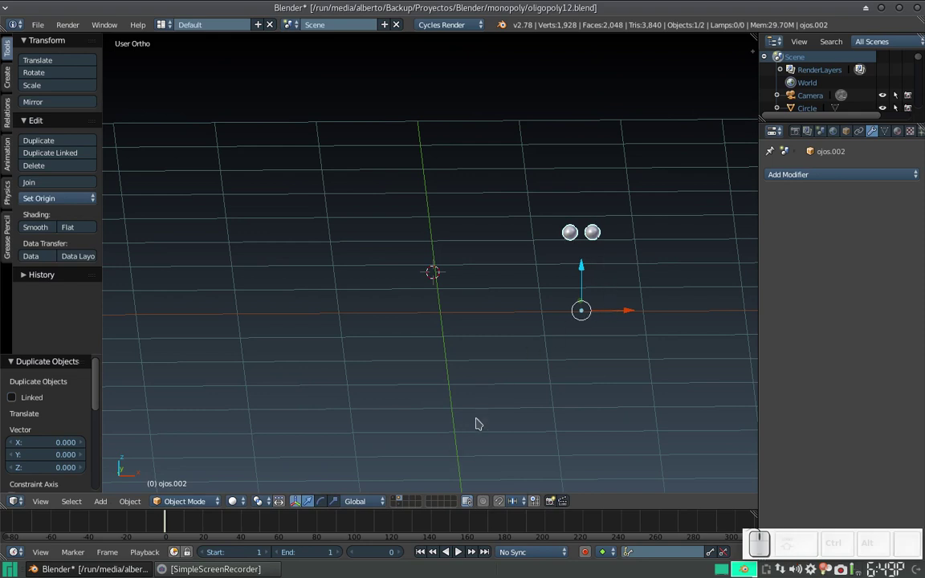
key("m")
left_click(677, 310)
left_click(402, 512)
- Position the eyes sideways, up to eye level and forward into the head's sockets
left_click_drag(618, 310, 433, 304)
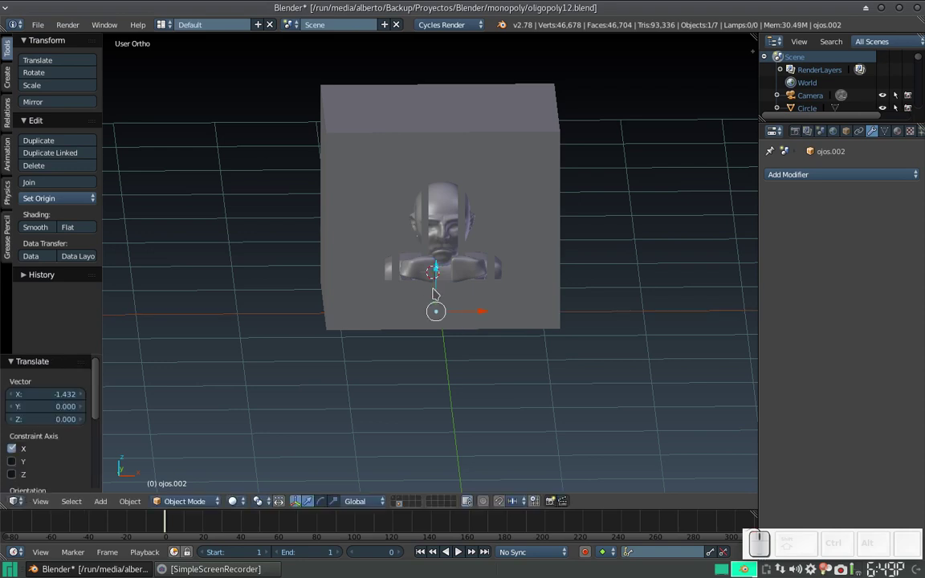
left_click(451, 302)
left_click_drag(411, 298, 430, 284)
left_click_drag(446, 294, 452, 266)
scroll("up", 3)
left_click(455, 256)
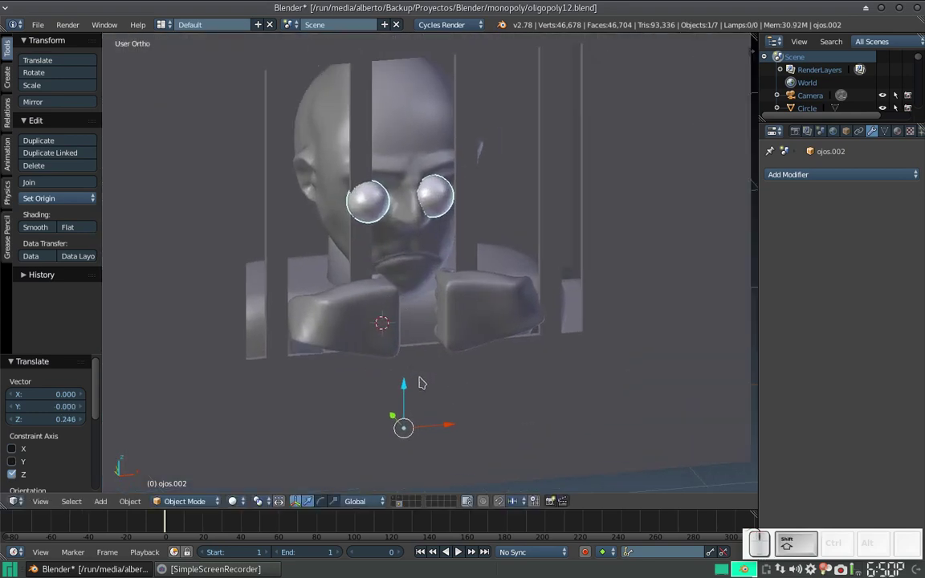
left_click_drag(440, 429, 447, 420)
left_click_drag(407, 411, 435, 347)
left_click_drag(428, 335, 426, 278)
scroll("down", 3)
scroll("up", 3)
- Preview the scene in Cycles rendered shading and create a new diffuse material for the head
left_click(238, 515)
left_click(272, 424)
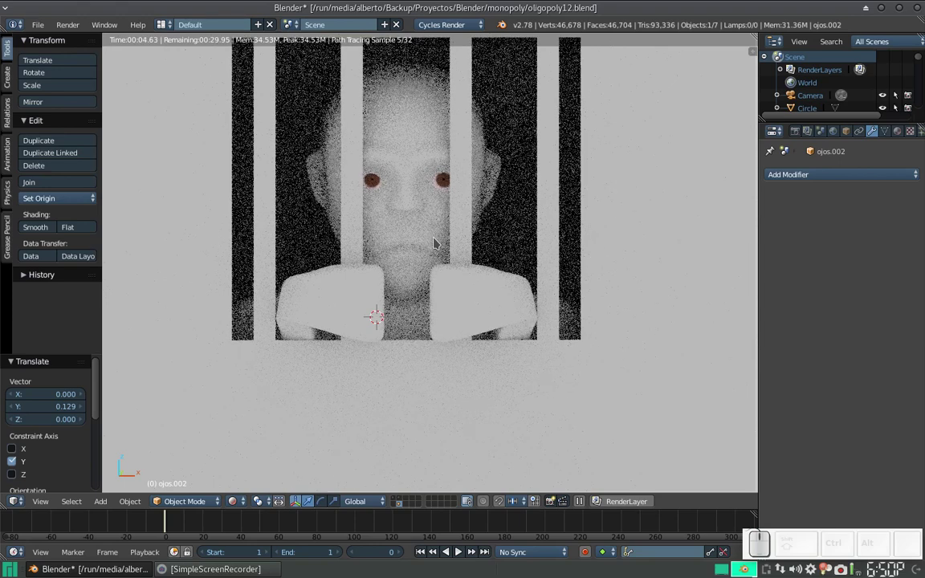
right_click(420, 124)
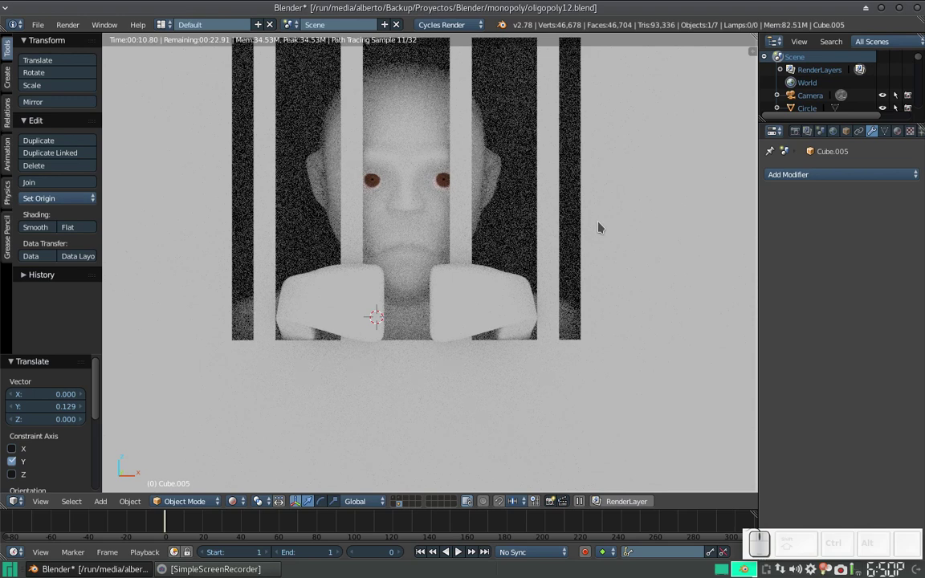
left_click(896, 132)
left_click(828, 222)
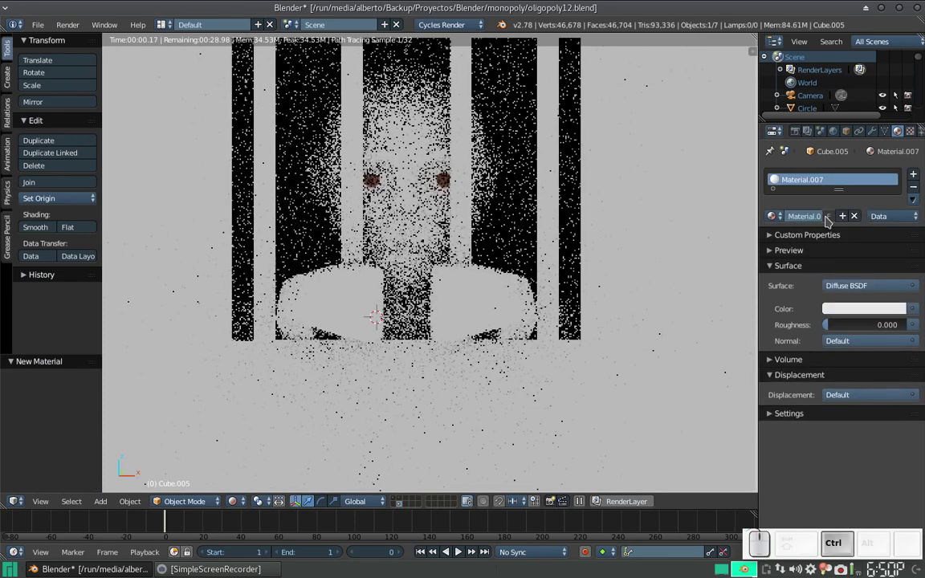
- Switch to the node-editing layout with a live rendered preview of the head's Material.007
key("ctrl+Left")
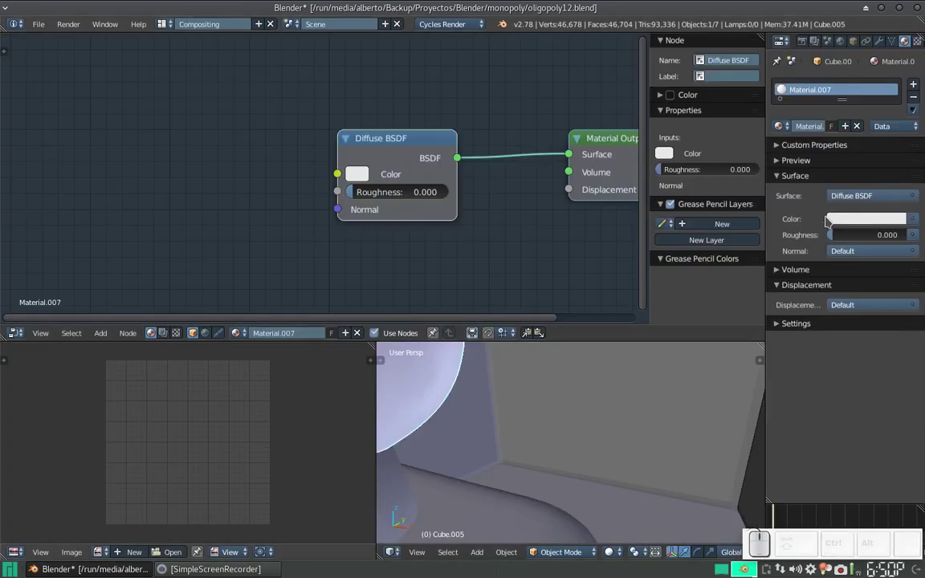
left_click(414, 140)
scroll("down", 3)
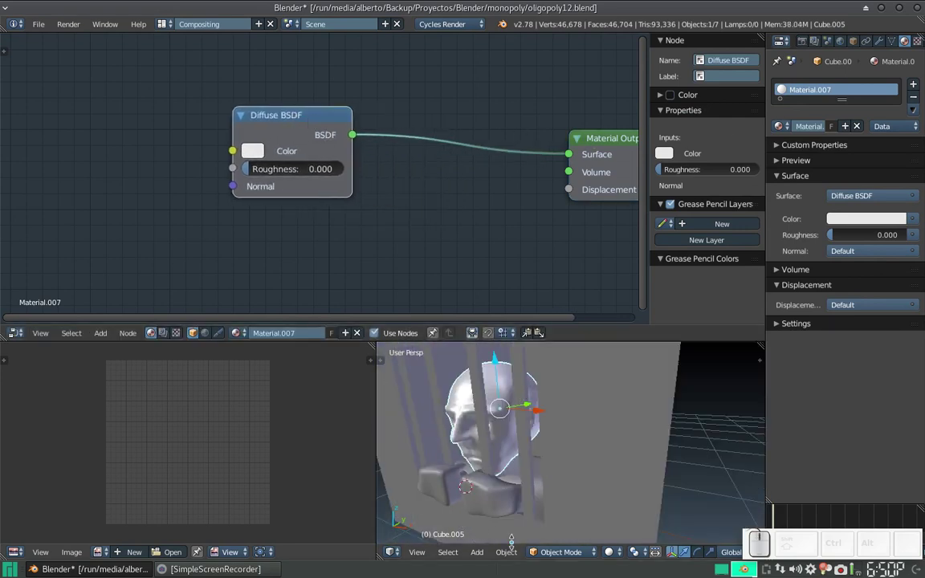
left_click(613, 555)
left_click(643, 467)
scroll("up", 3)
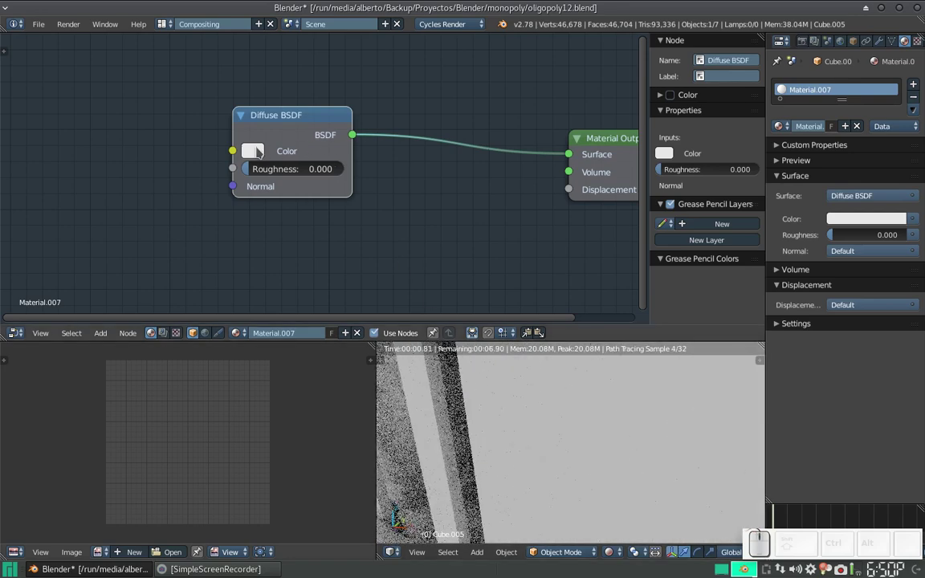
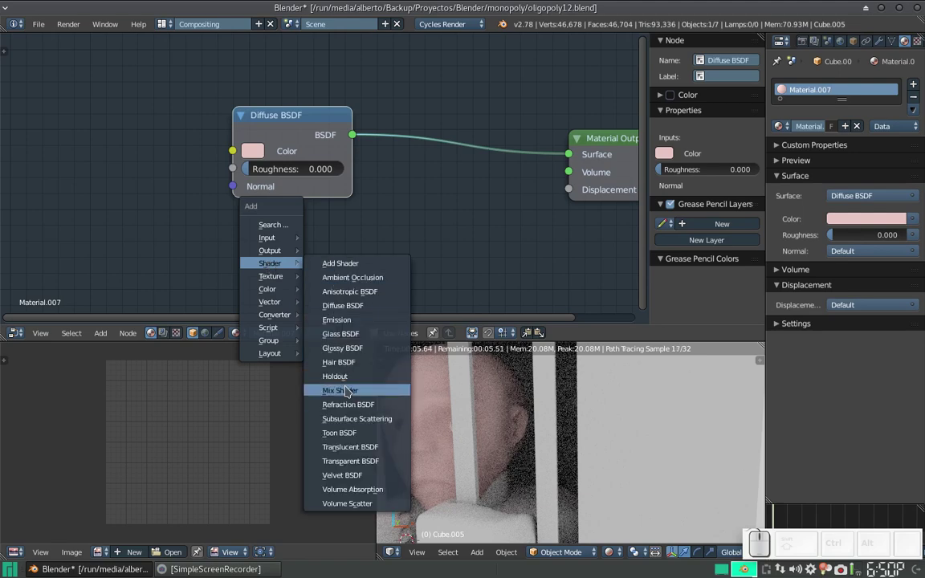
- Insert a Mix Shader on the diffuse link and add a Glossy BSDF into its second input
left_click(348, 392)
left_click(400, 131)
key("shift+a")
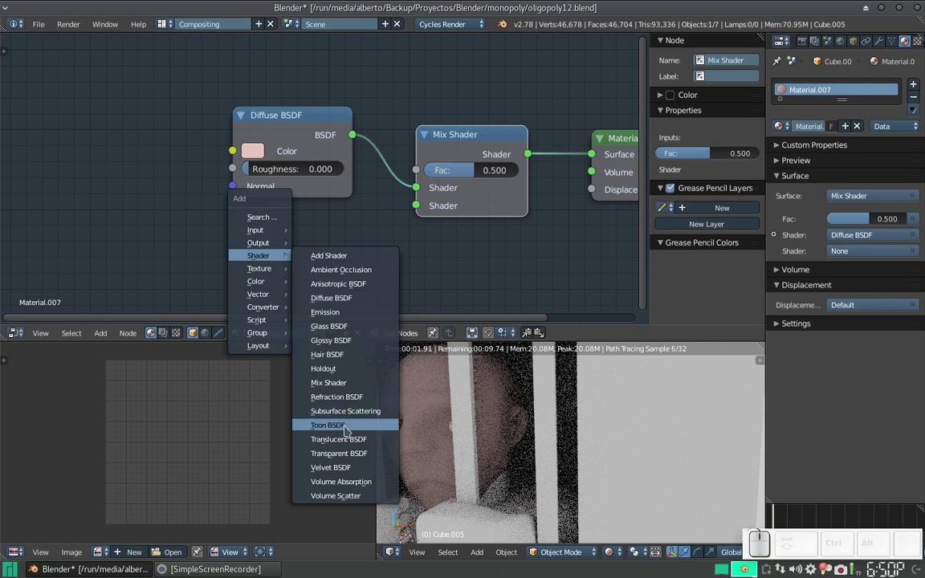
left_click(355, 347)
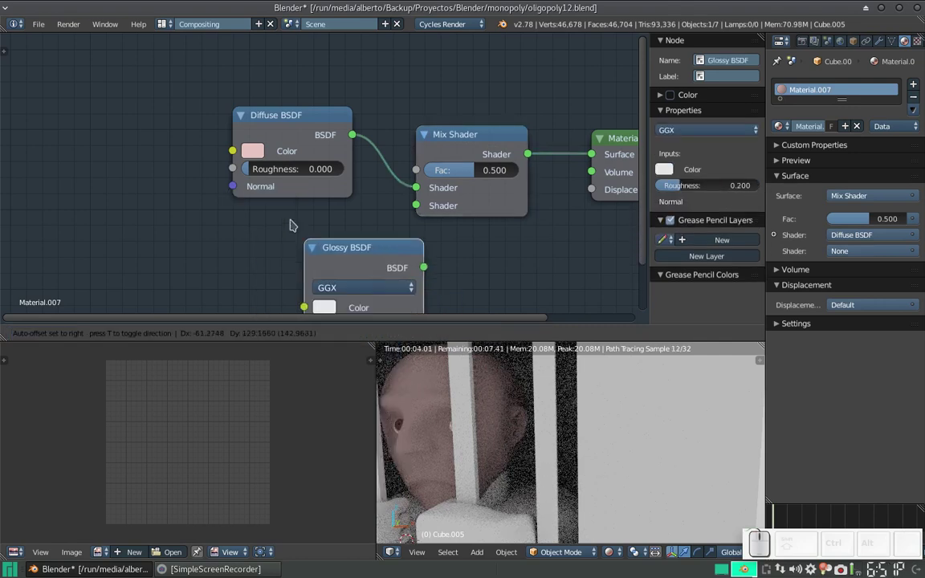
left_click(228, 212)
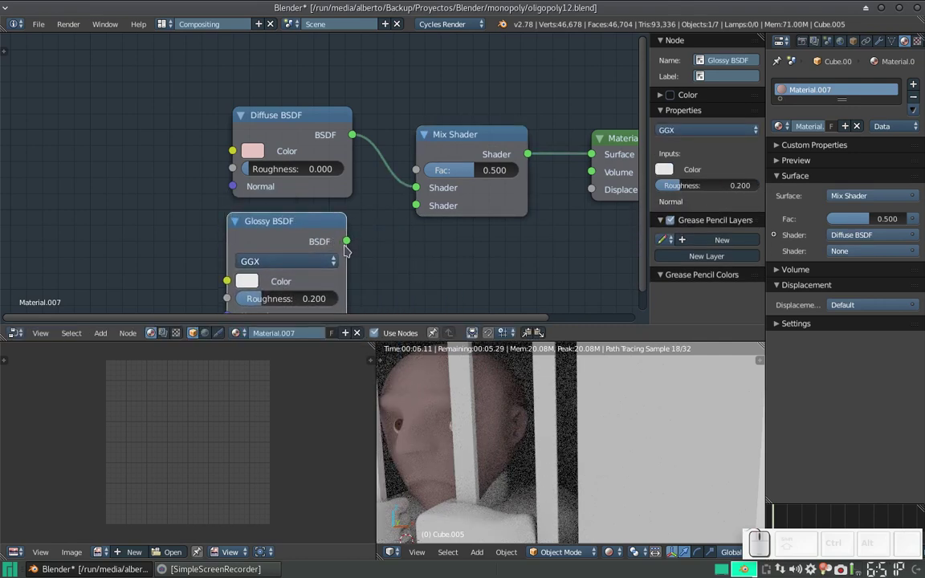
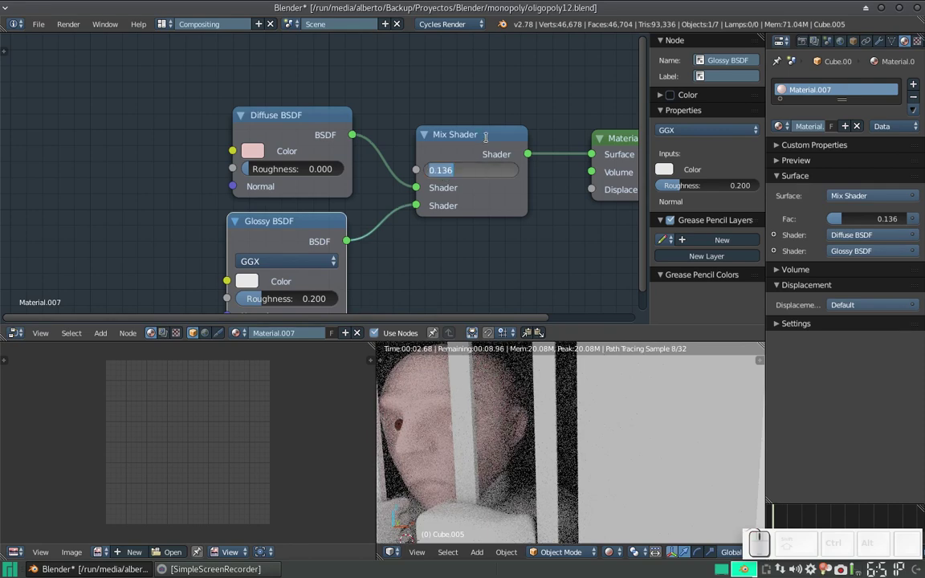
- Set the Mix Shader factor to 0.25 and check the result in the preview
key("KP_Decimal")
key("KP_2")
key("KP_5")
key("KP_Enter")
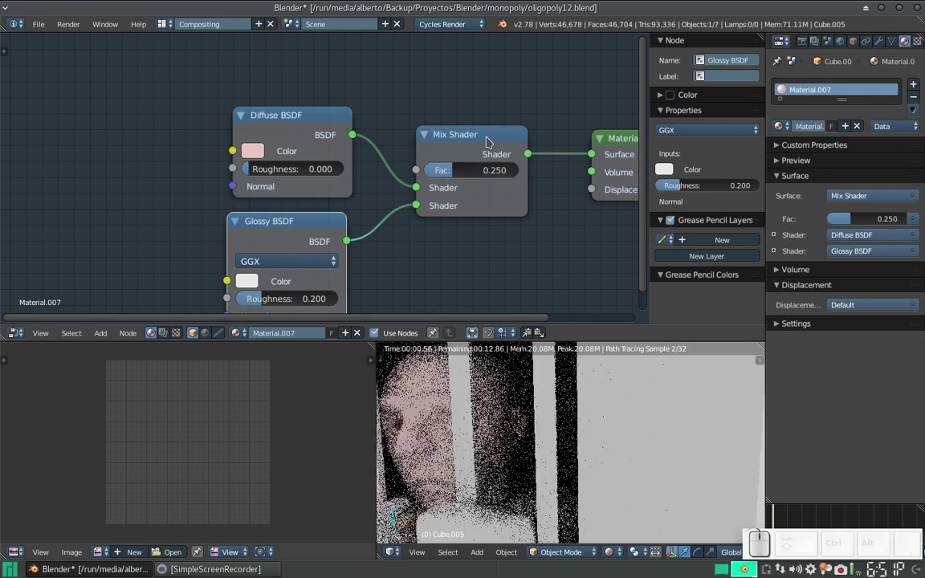
scroll("down", 3)
left_click(553, 385)
left_click(505, 459)
scroll("up", 3)
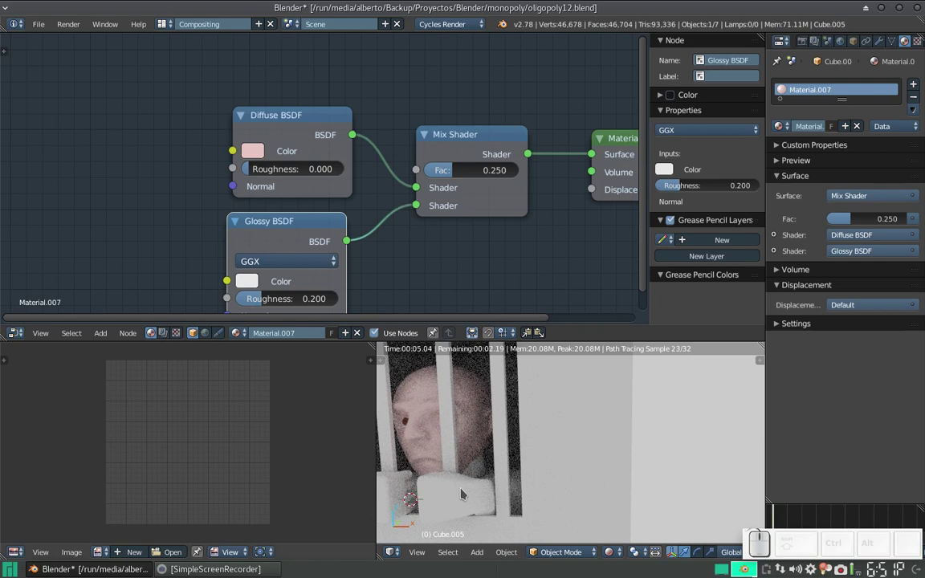
- Link the head's Material.007 onto two selected bars with Ctrl+L, then return to the Default layout
right_click(394, 496)
right_click(480, 472)
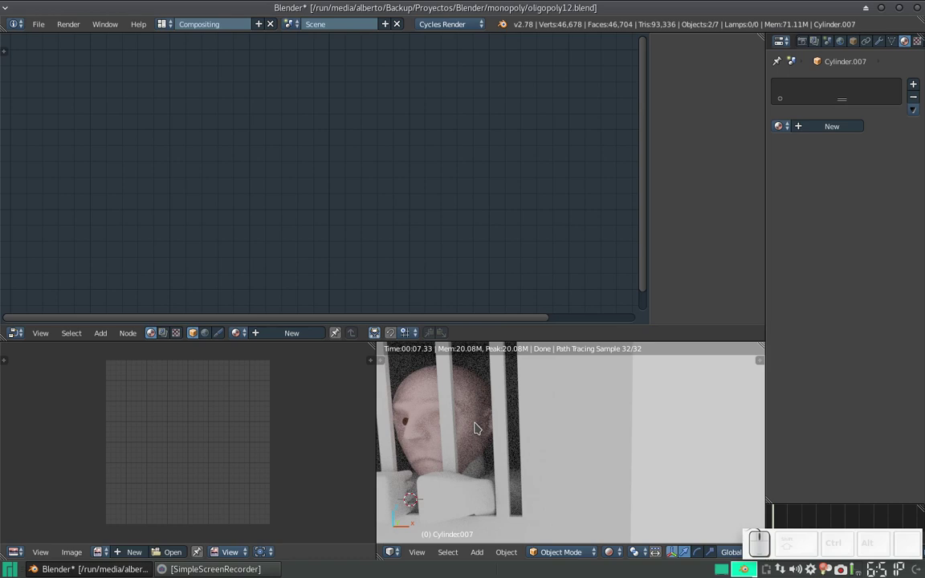
right_click(477, 424)
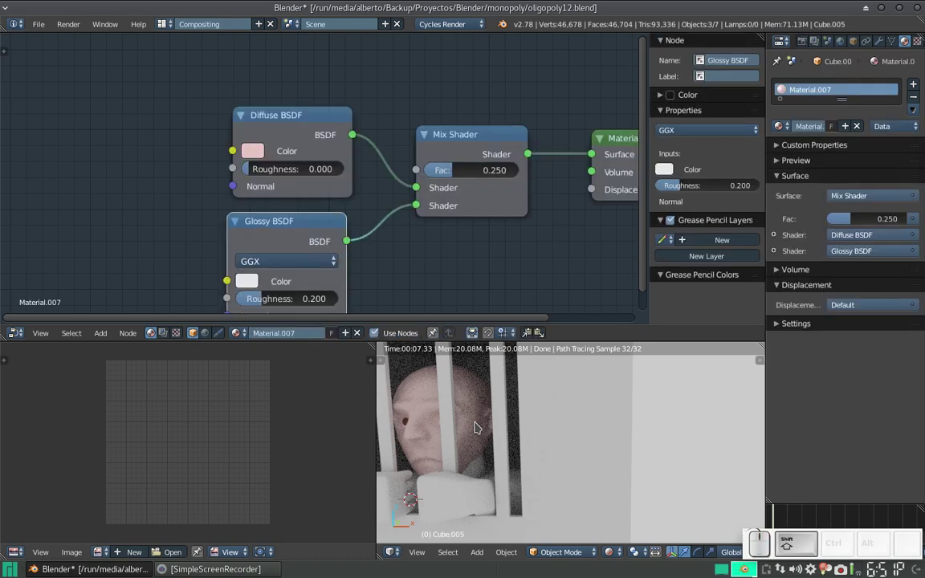
key("ctrl+l")
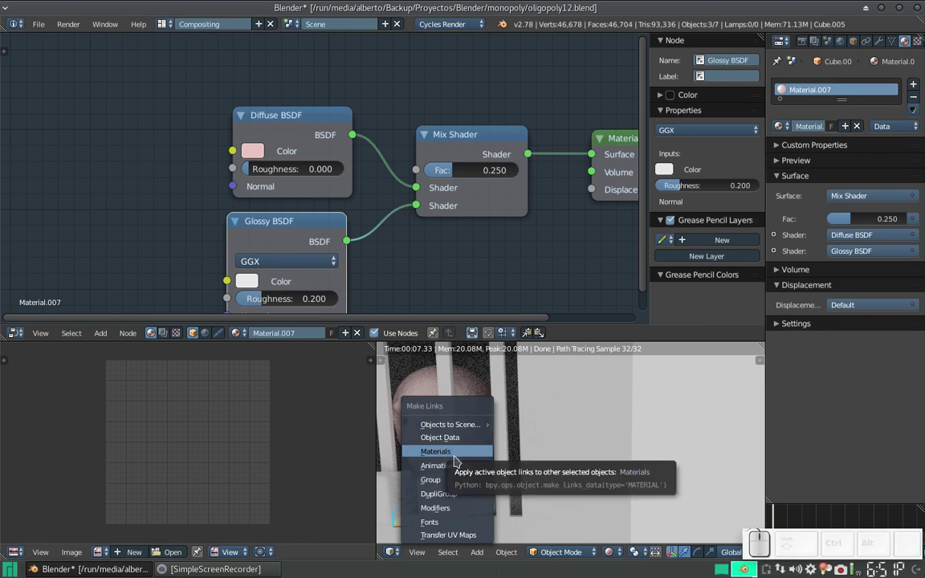
left_click(459, 460)
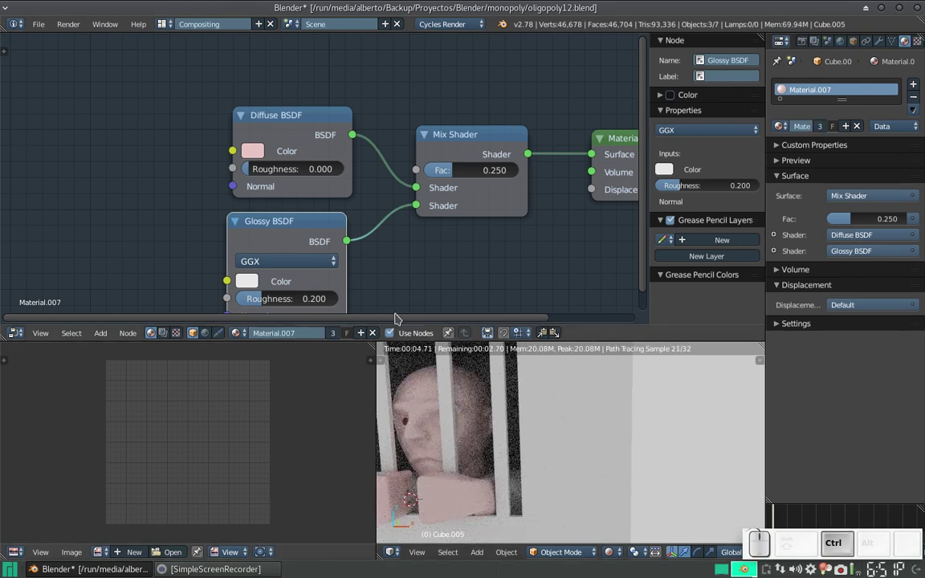
key("ctrl+Right")
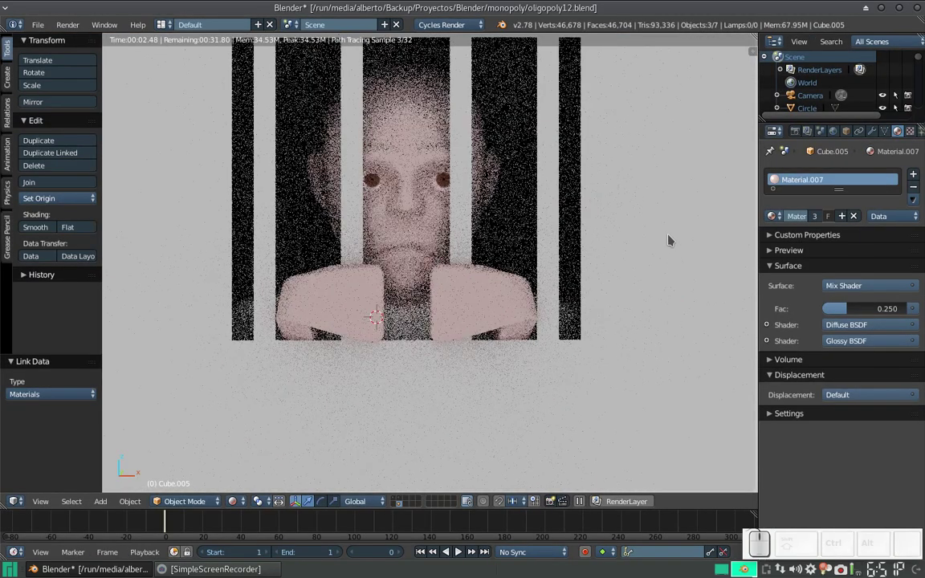
- Give the box Cube.006 a new Material.011 and browse its surface shader choices
right_click(669, 234)
left_click(813, 224)
left_click(868, 288)
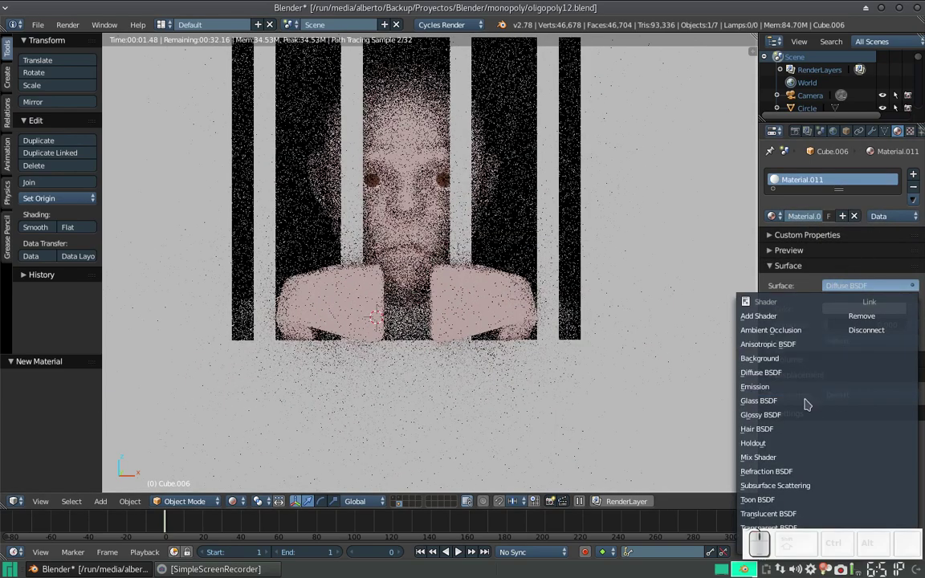
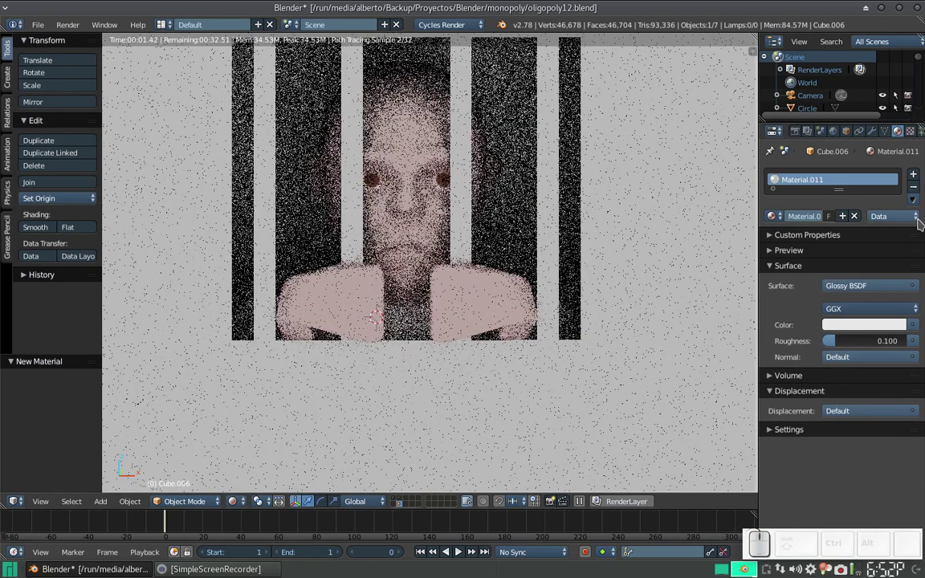
scroll("down", 3)
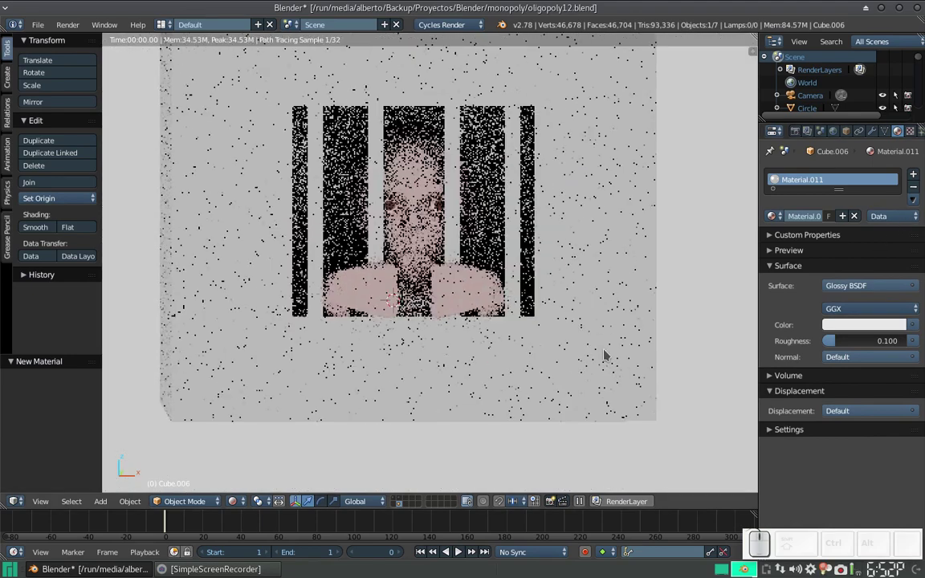
left_click_drag(599, 350, 568, 306)
scroll("up", 3)
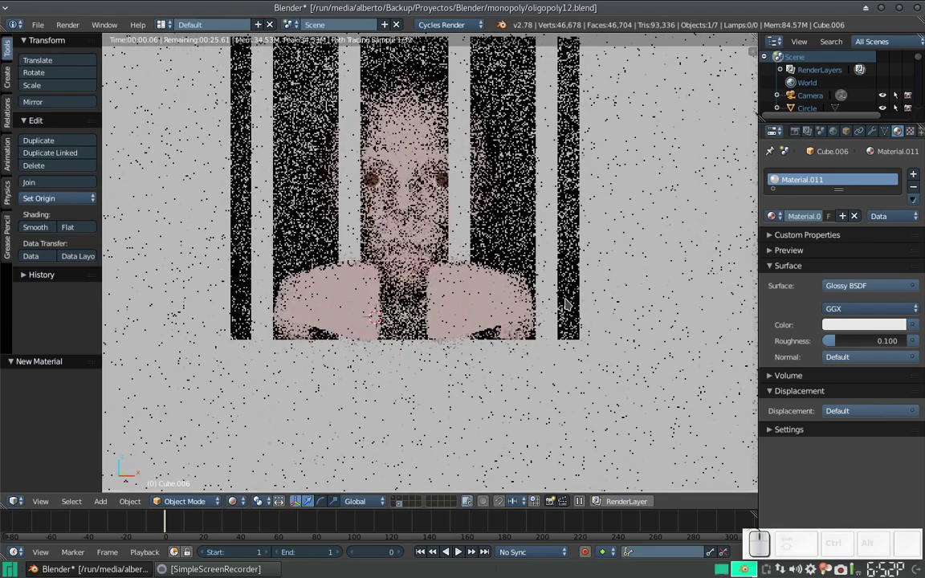
scroll("down", 3)
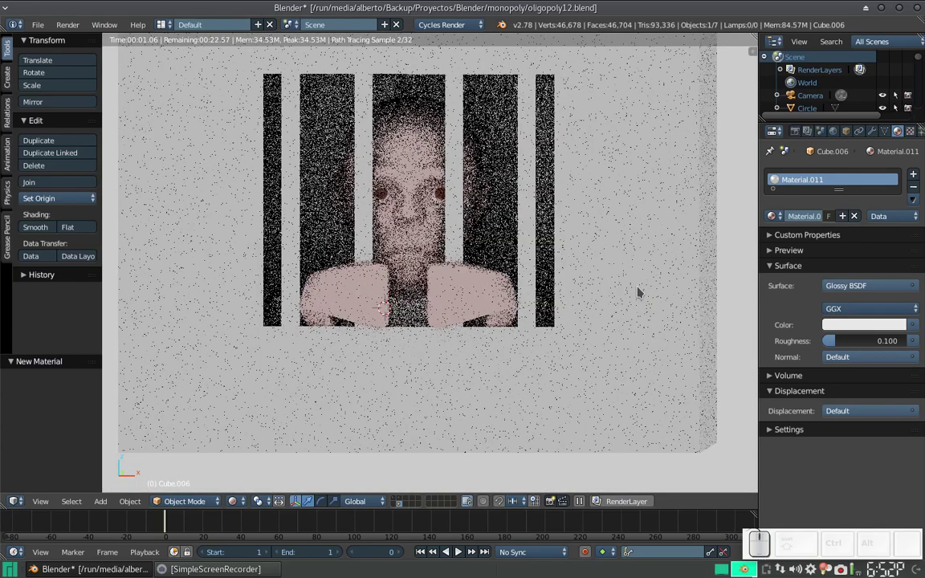
left_click(882, 288)
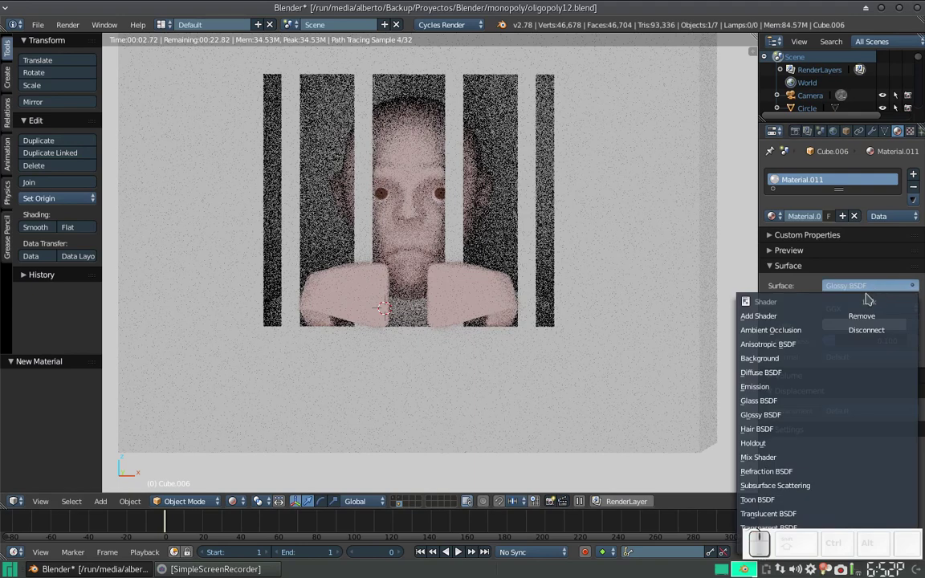
- Make the box use an Anisotropic BSDF surface and start rotating its highlight direction
scroll("down", 3)
scroll("down", 3)
scroll("up", 3)
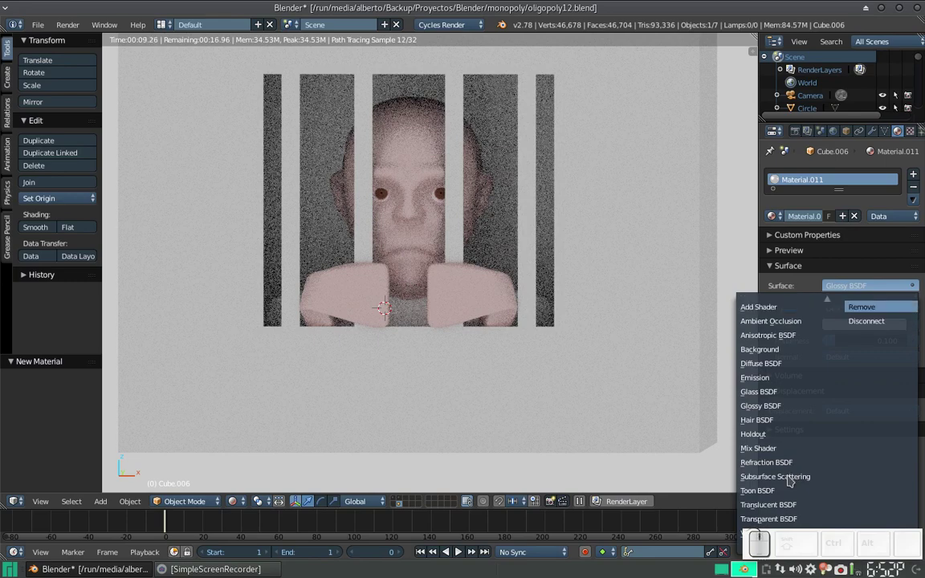
left_click(775, 343)
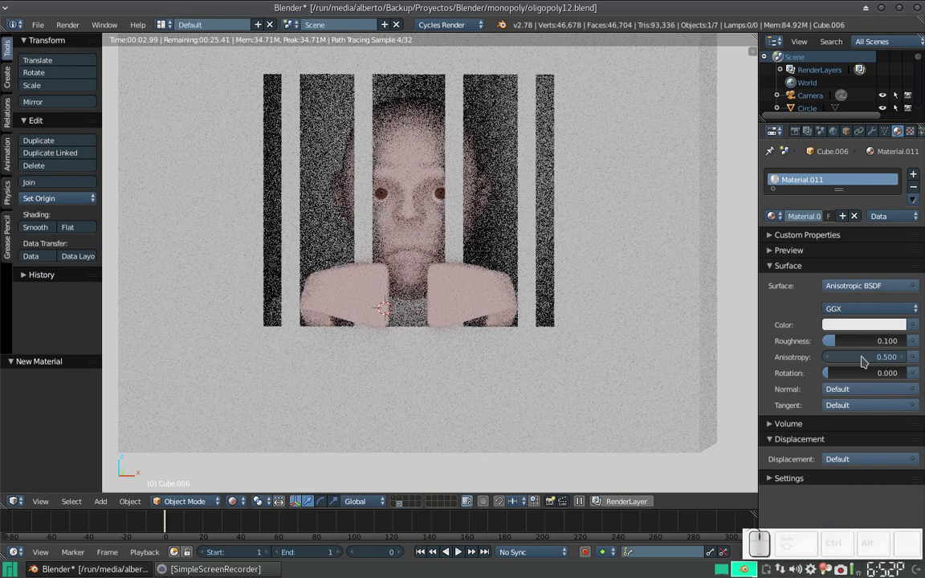
left_click_drag(835, 374, 841, 377)
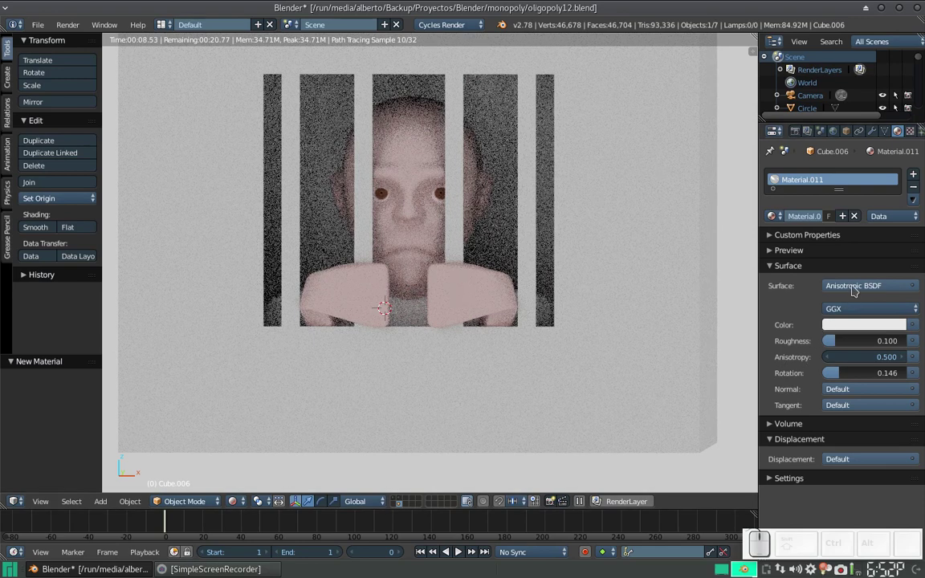
left_click(645, 331)
scroll("down", 3)
scroll("up", 3)
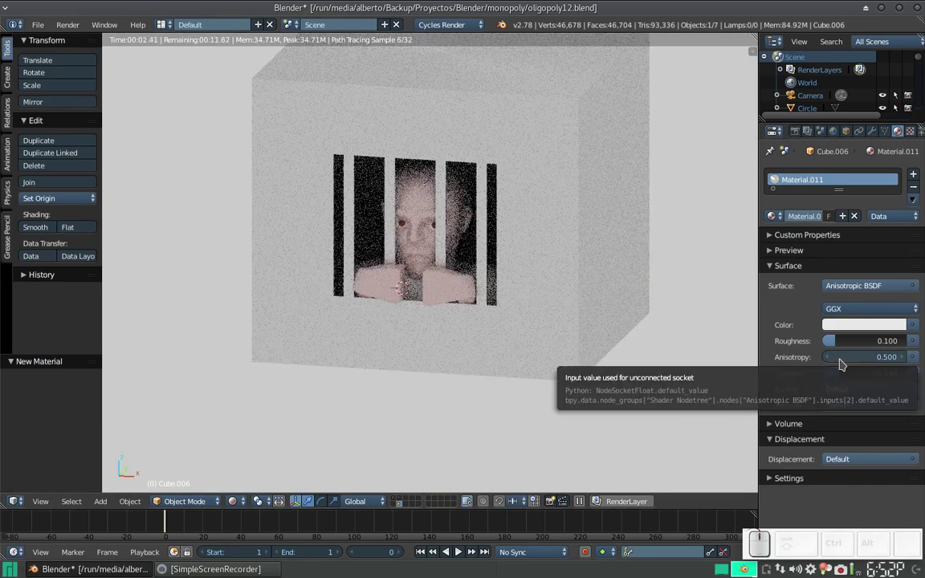
- Raise the anisotropy to 1.0 and turn the highlight rotation further while viewing the whole box
left_click_drag(842, 360, 622, 322)
scroll("down", 3)
left_click_drag(537, 238, 455, 151)
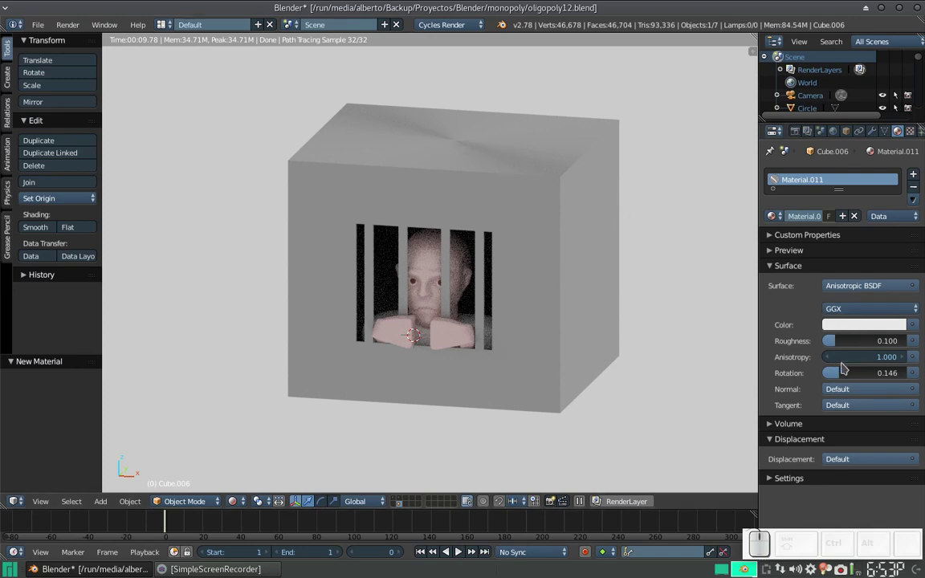
left_click_drag(851, 382, 881, 377)
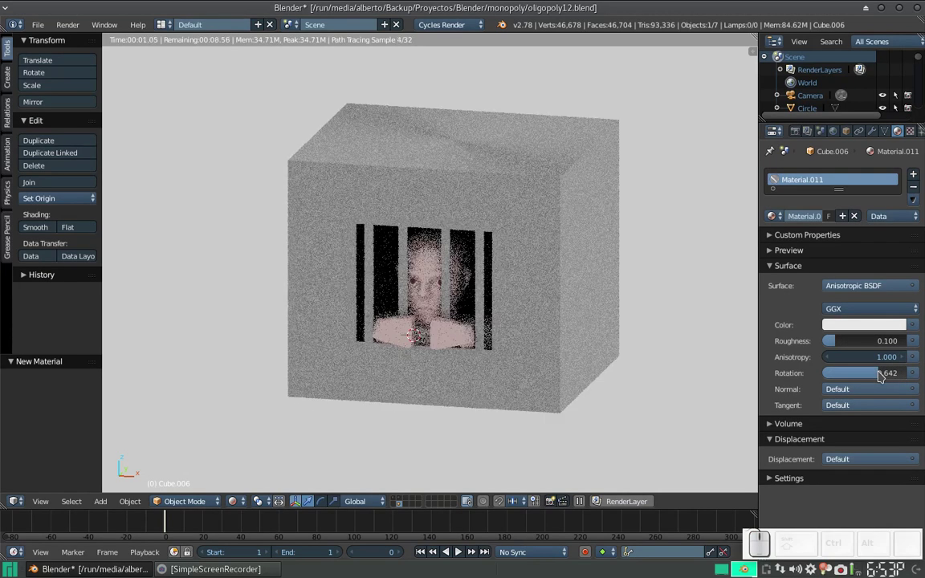
- Switch the box back to a Glossy BSDF with roughness 0.05
left_click(873, 291)
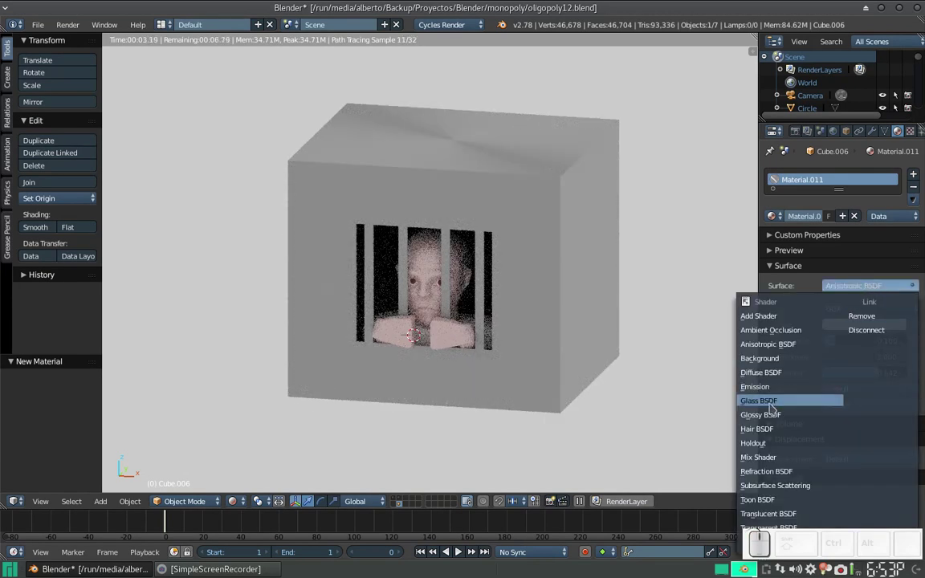
left_click(766, 416)
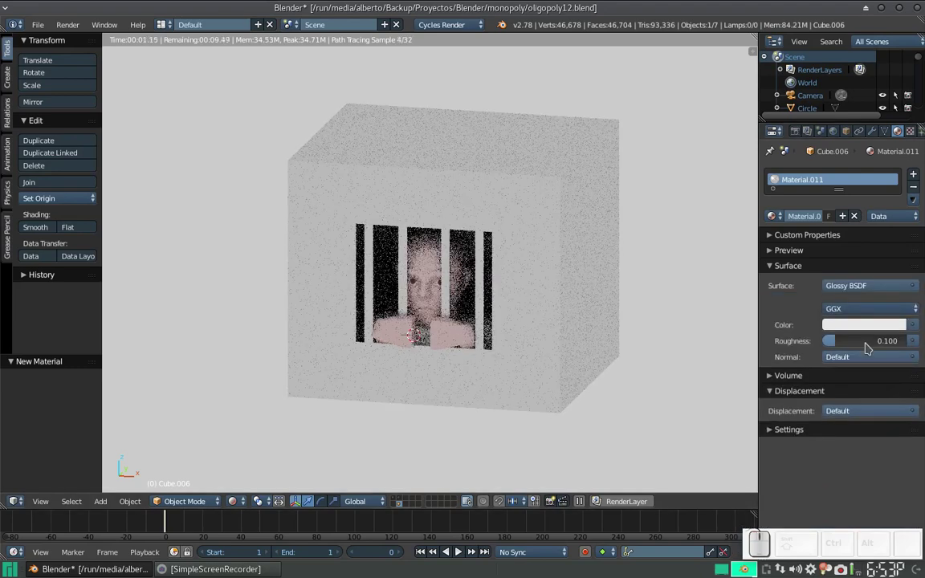
left_click(868, 344)
key("KP_Decimal")
key("KP_0")
key("KP_5")
key("KP_Enter")
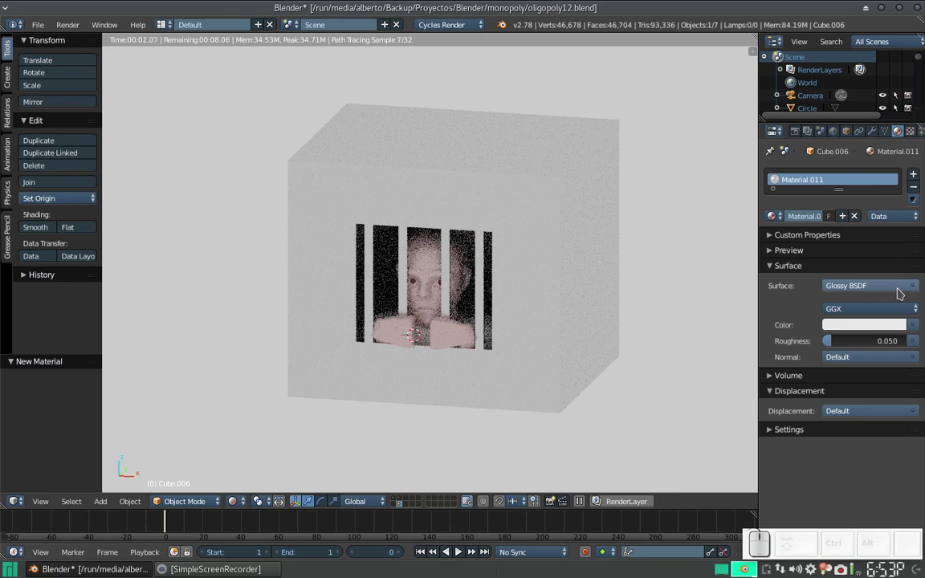
- Orbit to face the box from the front as the render refreshes
scroll("down", 3)
left_click_drag(534, 299, 547, 279)
middle_click(547, 279)
scroll("up", 3)
scroll("down", 3)
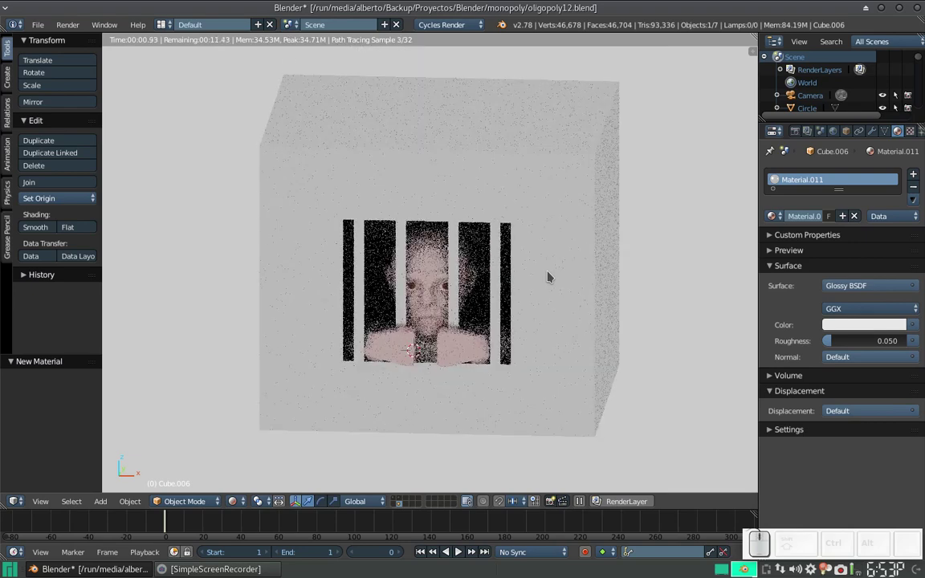
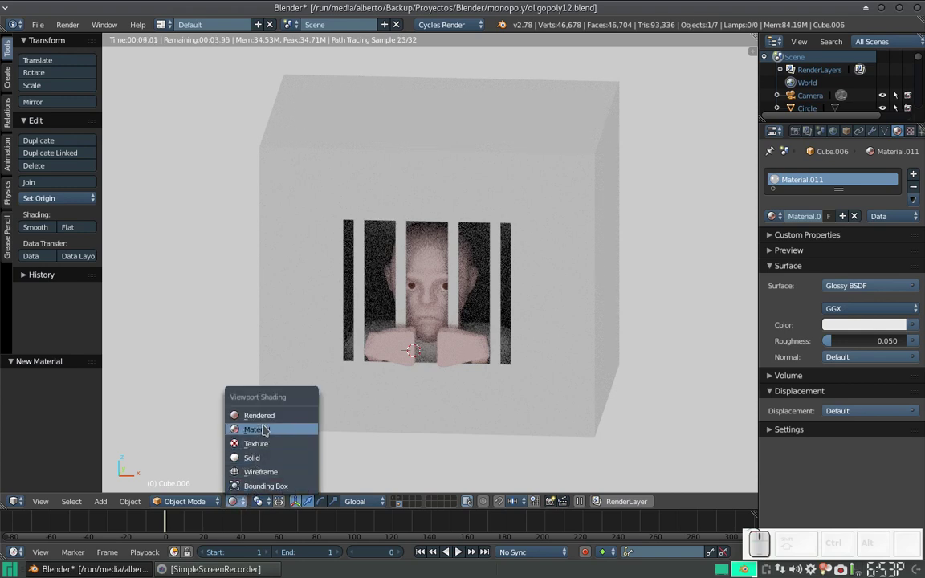
- Switch to Material viewport shading, frame the head from the front, and select the torso block Cube.007
left_click(267, 441)
middle_click(557, 286)
middle_click(486, 324)
scroll("up", 3)
left_click(494, 332)
middle_click(492, 324)
left_click(458, 237)
middle_click(458, 237)
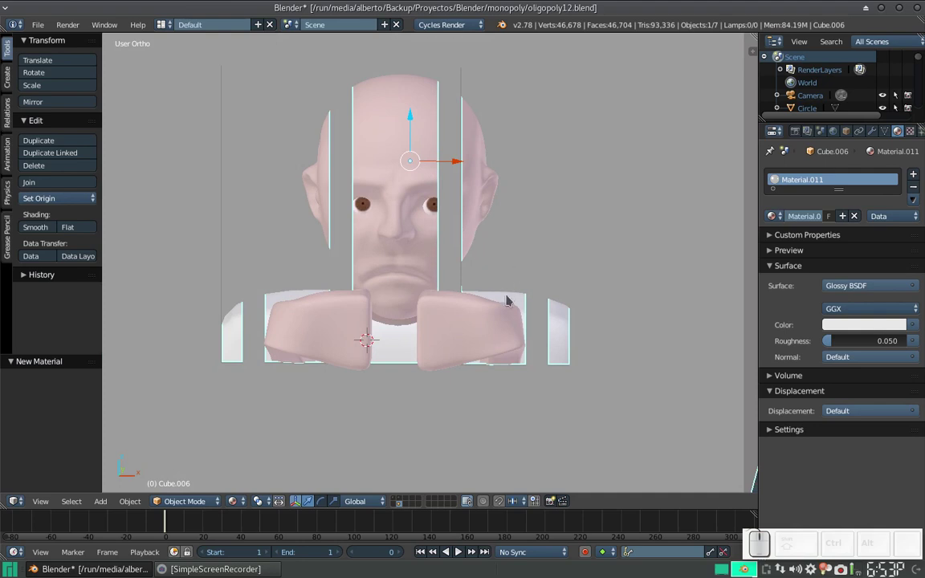
right_click(509, 302)
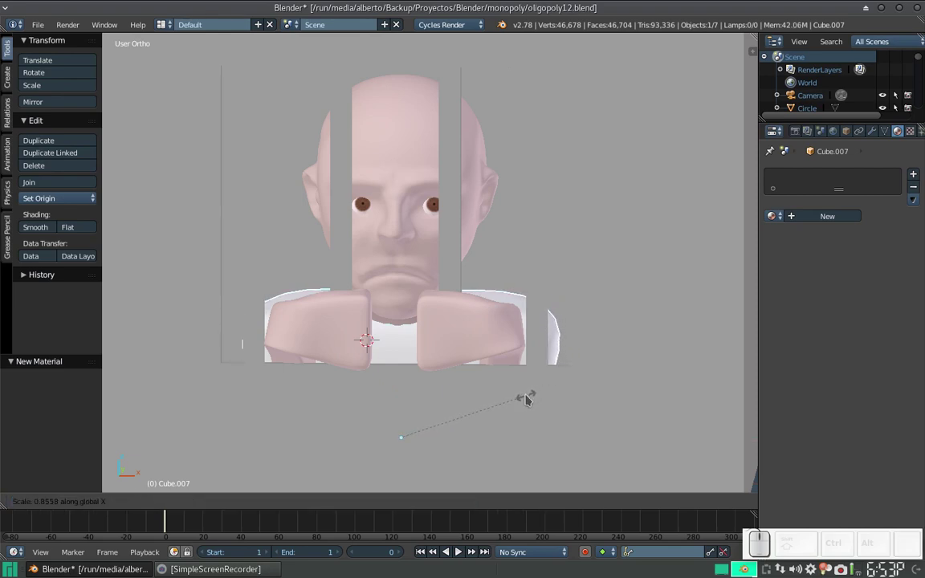
- Scale the torso block narrower along X and confirm the new size
left_click_drag(529, 401, 531, 389)
scroll("down", 3)
left_click(523, 384)
left_click_drag(522, 385, 400, 404)
left_click(401, 404)
middle_click(459, 368)
left_click_drag(454, 351, 411, 407)
middle_click(411, 408)
left_click(399, 406)
- Give the torso a new diffuse Material.012 and bring up the texture choices for its colour
left_click_drag(434, 381, 832, 211)
left_click(833, 211)
left_click_drag(831, 213, 915, 314)
left_click(915, 314)
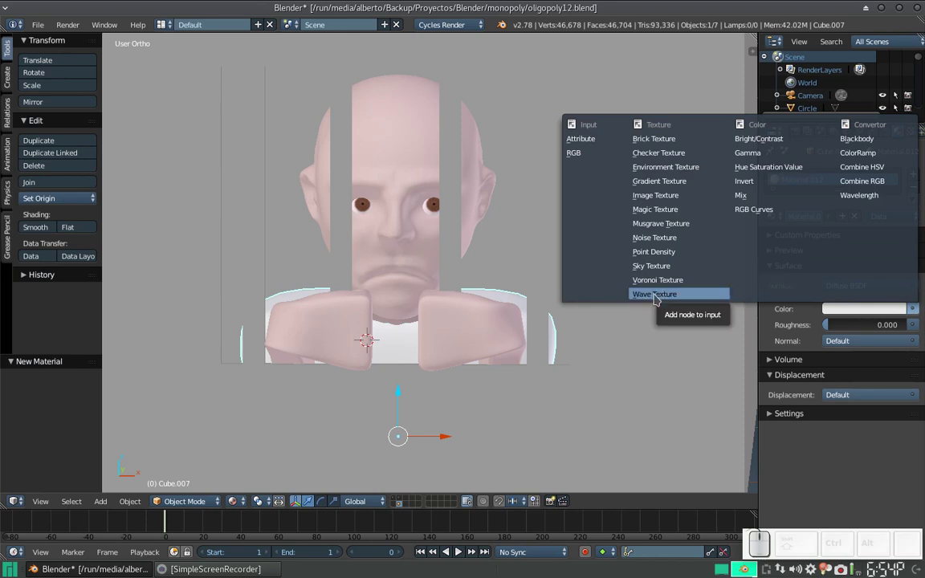
- Drive the shirt colour with a Wave Texture and widen its stripes to scale 1.7
left_click(657, 300)
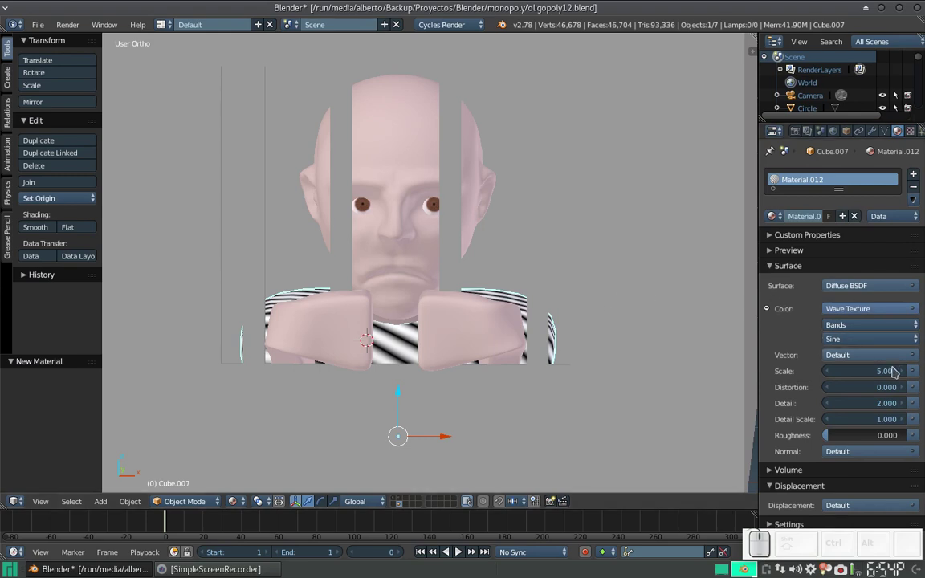
left_click_drag(839, 376, 839, 376)
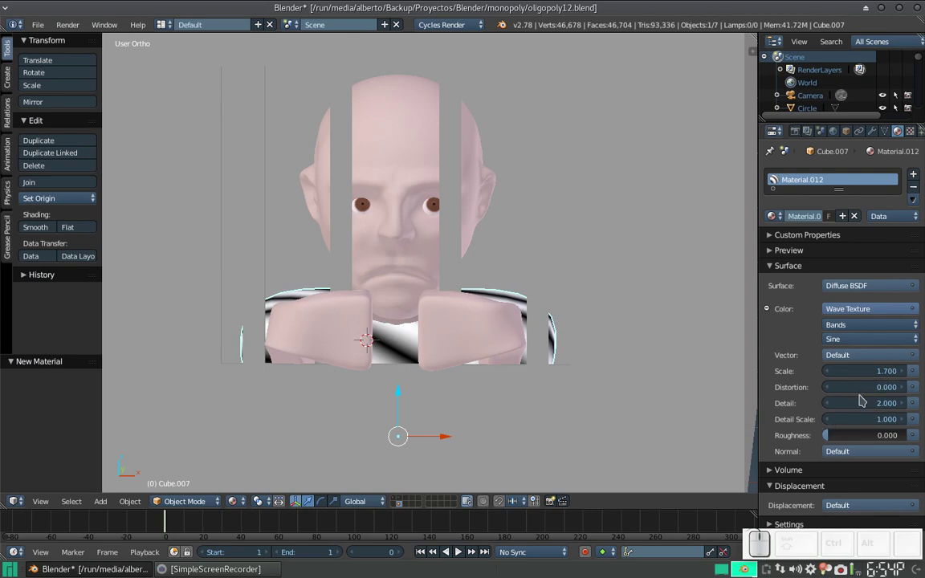
left_click_drag(833, 443, 861, 424)
left_click(849, 452)
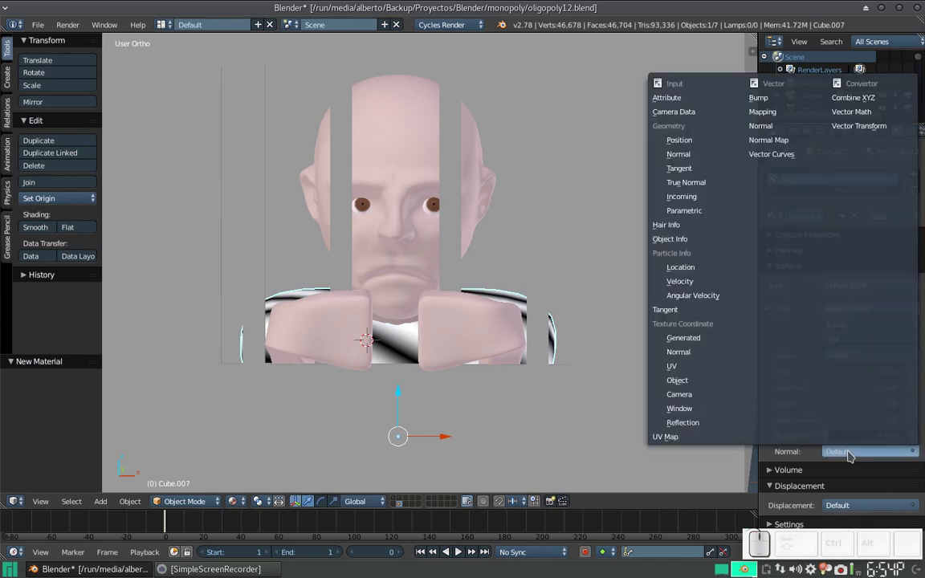
- Tilt the wave-texture stripes by raising the mapping rotation around Y to about 34°
scroll("down", 3)
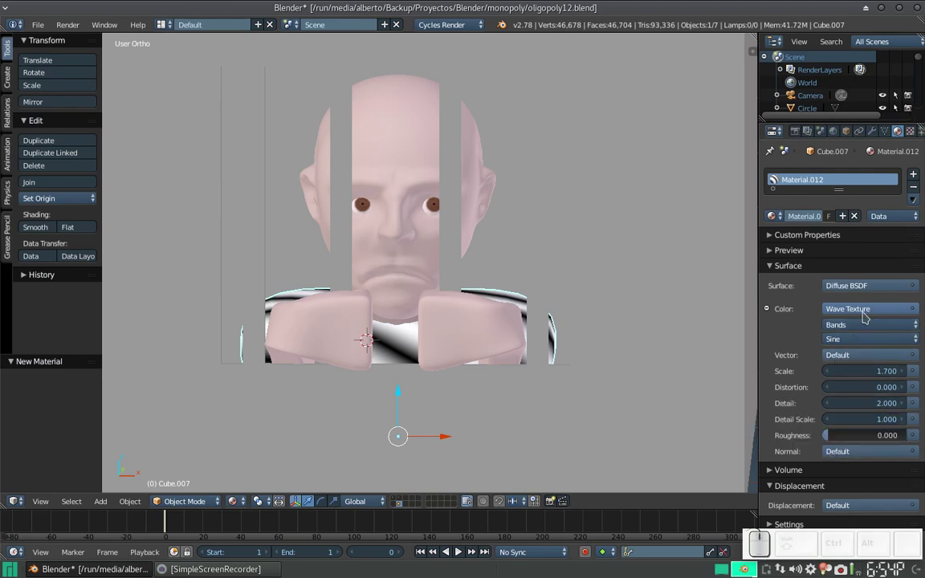
left_click(916, 133)
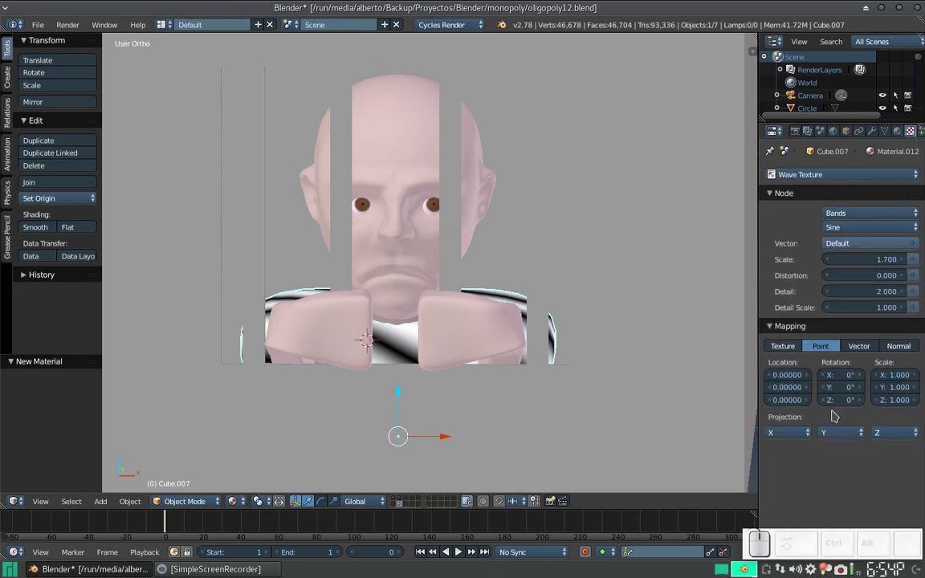
left_click_drag(839, 391, 840, 395)
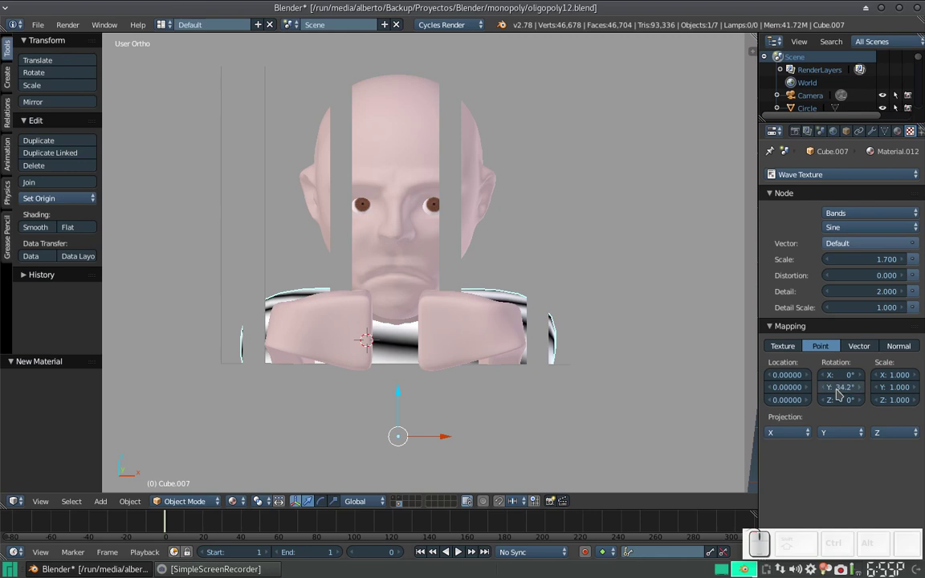
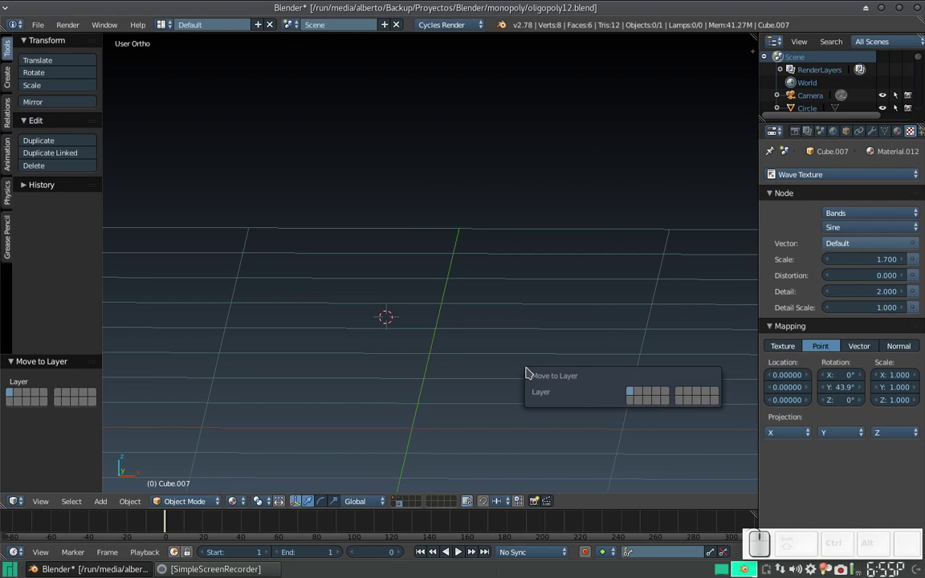
- Move the prisoner box to the board scene's layer, show it, and slide the box sideways along the board
left_click(396, 505)
left_click(396, 499)
scroll("down", 3)
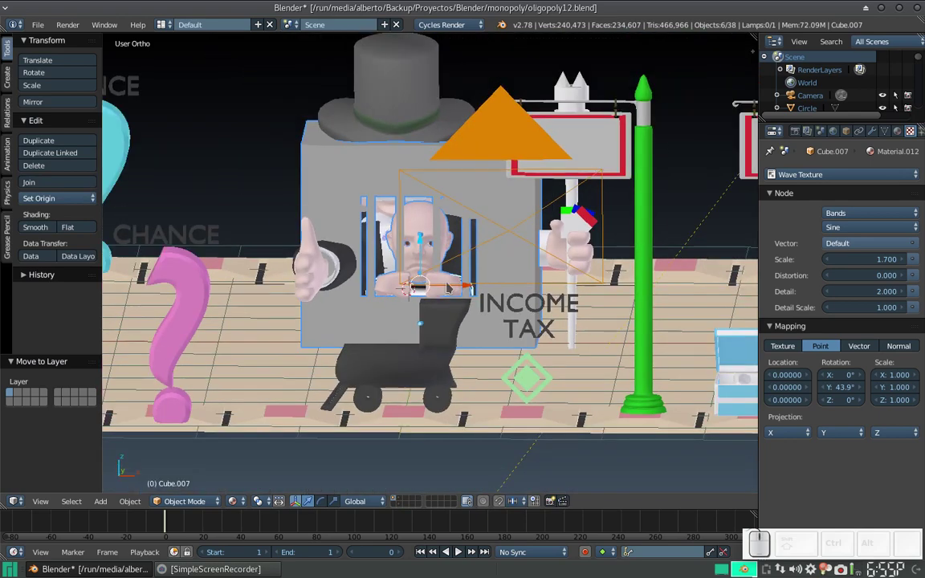
left_click_drag(449, 288, 374, 270)
scroll("down", 3)
left_click(314, 282)
middle_click(337, 311)
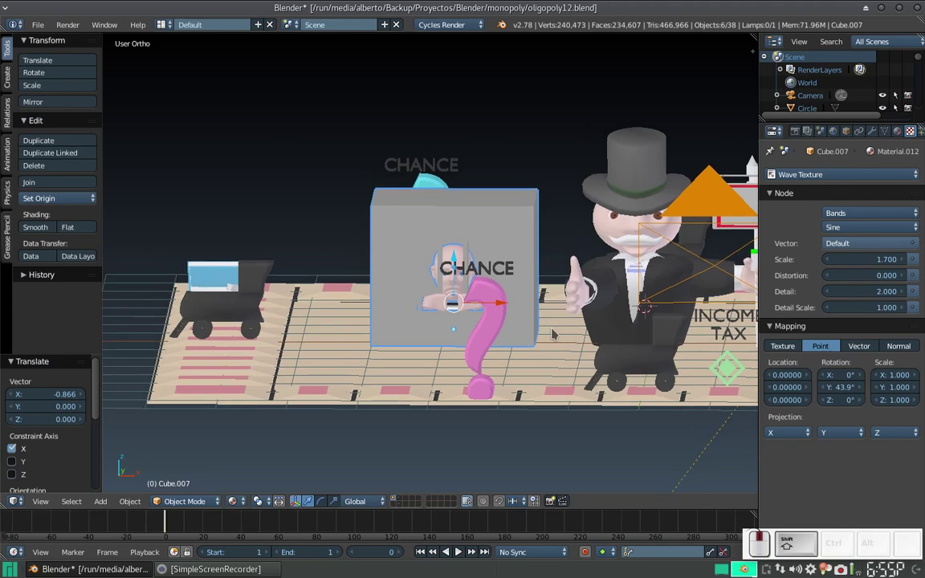
left_click_drag(495, 310, 344, 304)
left_click(310, 219)
- Move the box toward the board's edge, shrink it with the prisoner inside, and lower it onto the surface
middle_click(254, 381)
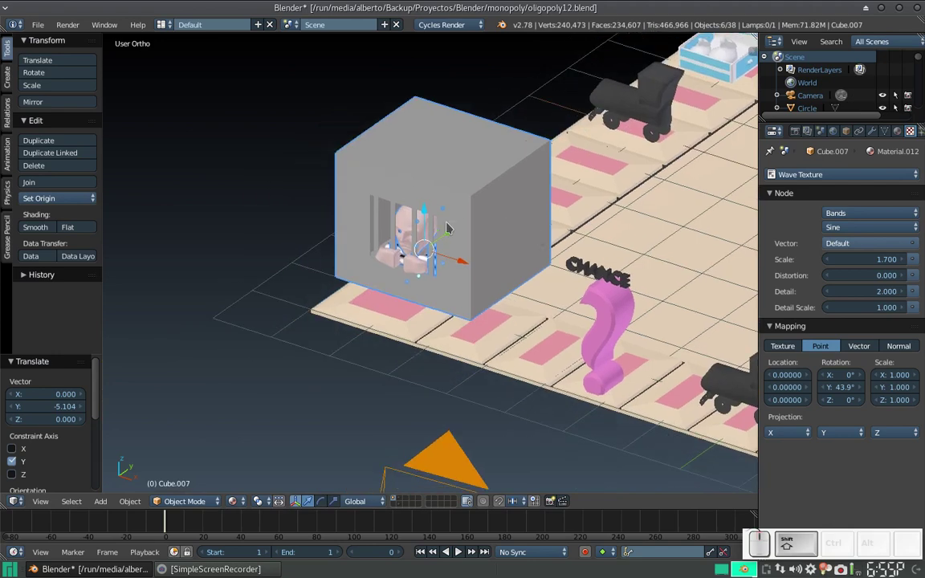
left_click_drag(450, 241, 486, 377)
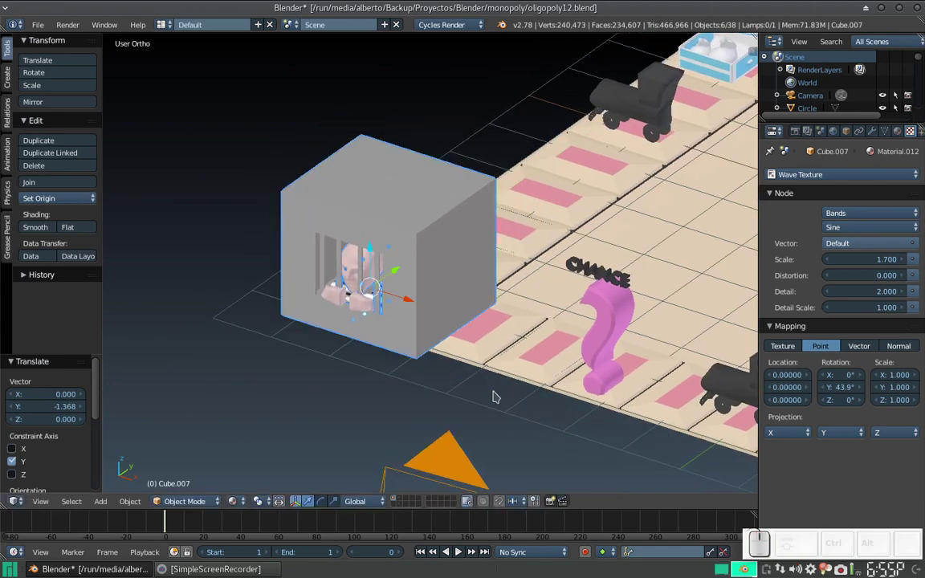
key("s")
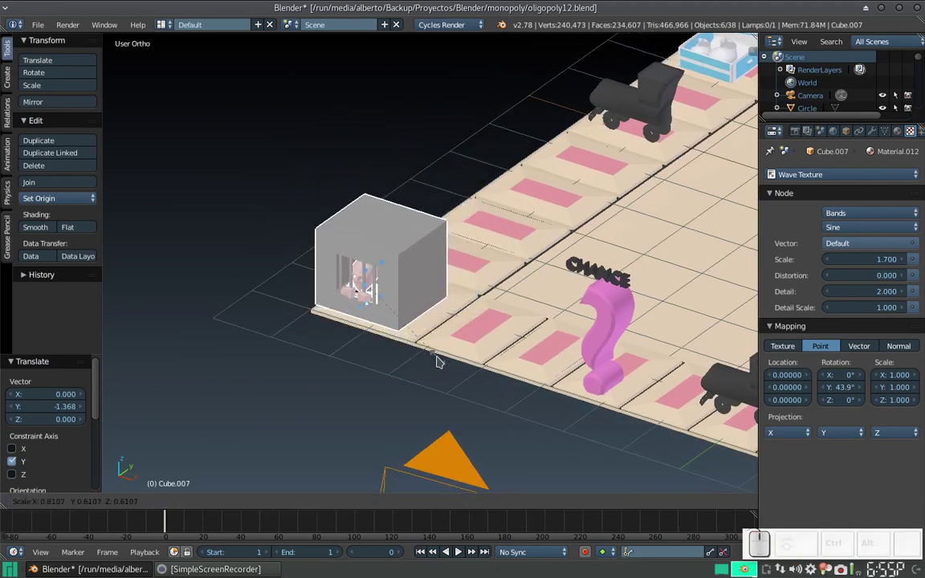
left_click(438, 359)
middle_click(474, 325)
left_click_drag(484, 287, 513, 268)
left_click_drag(520, 259, 509, 288)
left_click_drag(489, 235, 512, 275)
- Raise the box so it rests on the board and nudge it sideways into its final spot
middle_click(477, 270)
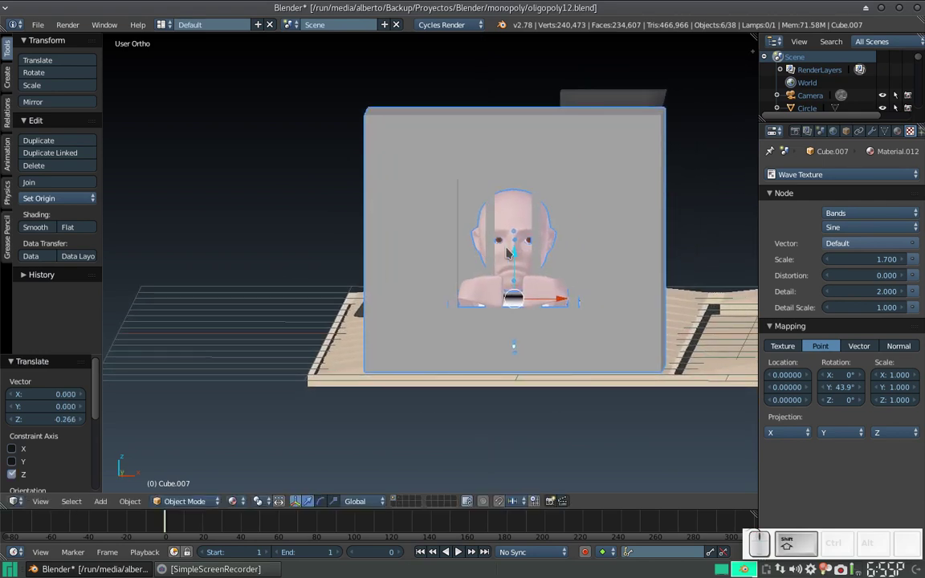
middle_click(518, 256)
left_click_drag(519, 256, 509, 242)
left_click(499, 249)
left_click_drag(502, 246, 499, 252)
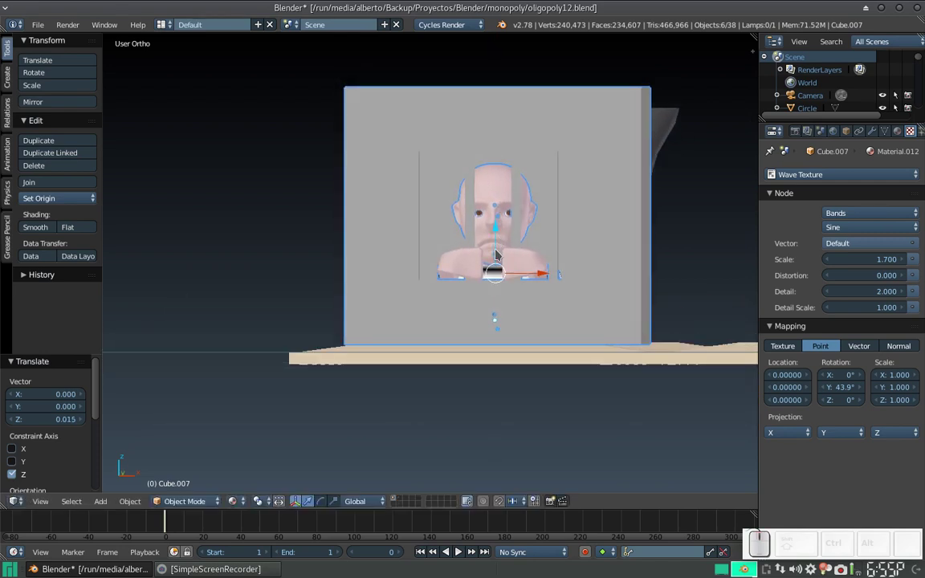
left_click_drag(497, 244, 501, 249)
left_click_drag(523, 278, 520, 274)
left_click(520, 274)
scroll("down", 3)
left_click_drag(523, 241, 497, 267)
left_click(474, 309)
left_click(485, 258)
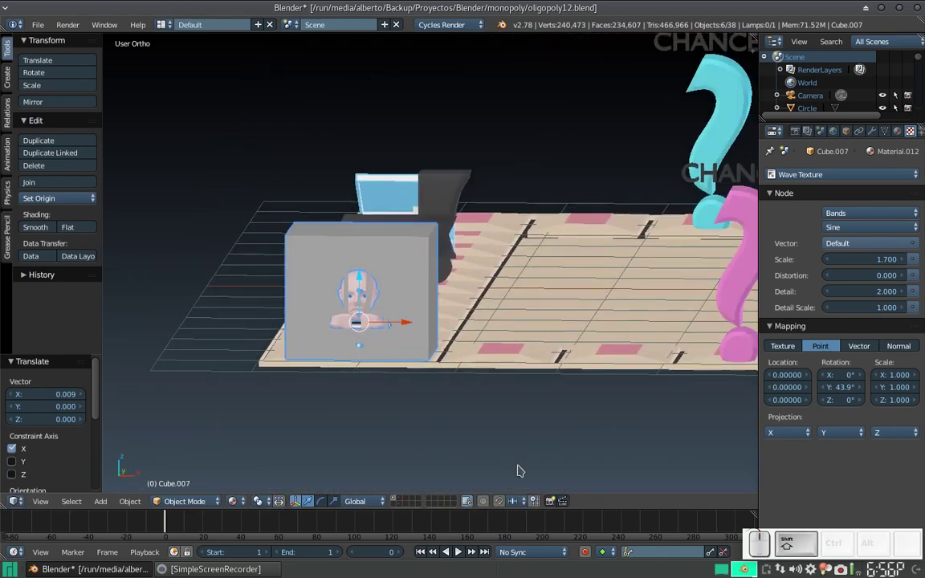
left_click(232, 503)
left_click(281, 418)
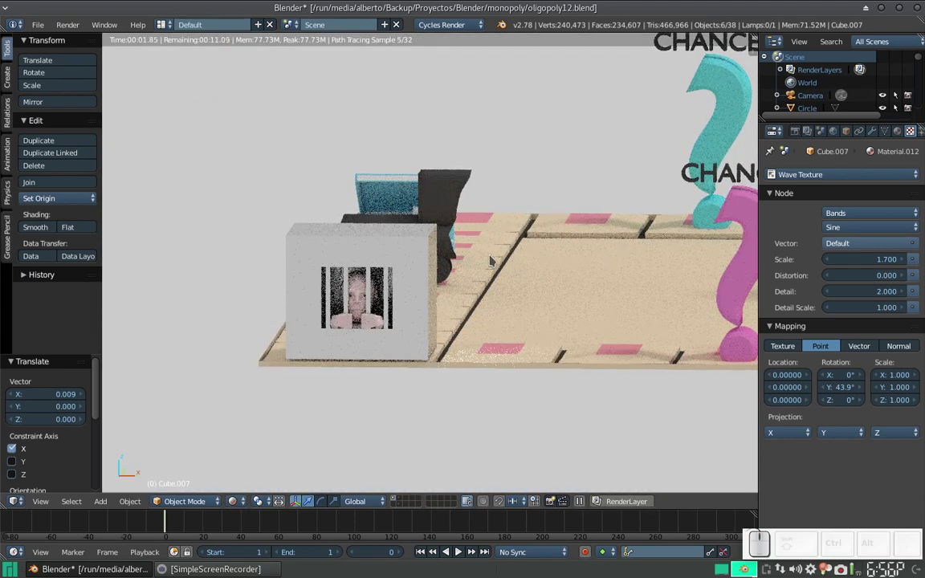
left_click(234, 506)
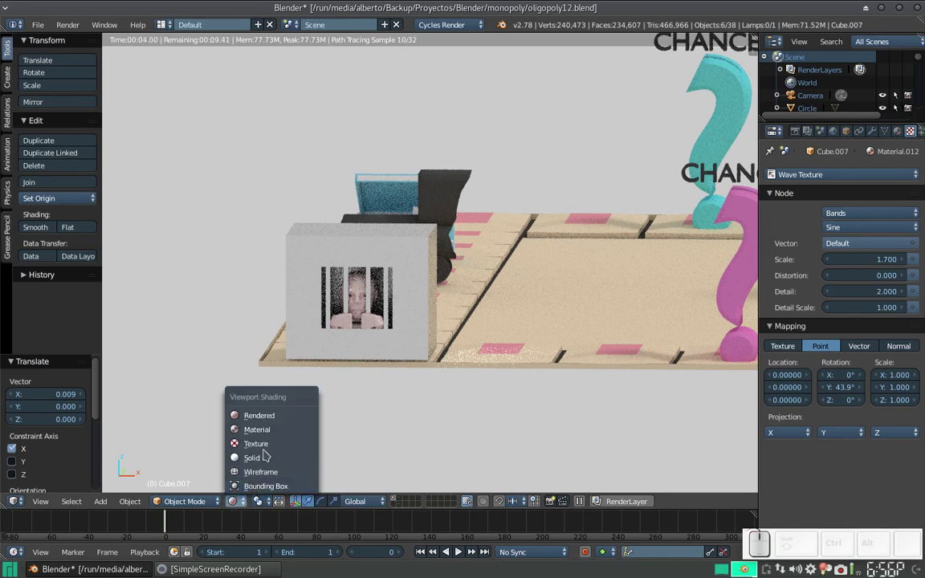
left_click(274, 433)
scroll("down", 3)
middle_click(573, 286)
scroll("down", 3)
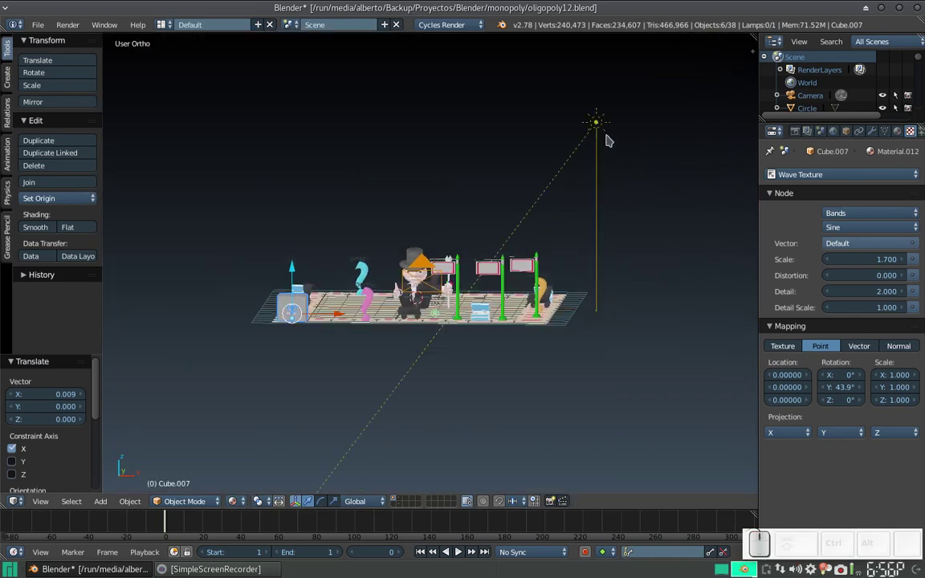
- Select the Sun lamp, frame the board side-on close to the box, and reach the viewport shading choices
right_click(597, 118)
left_click_drag(595, 151, 606, 150)
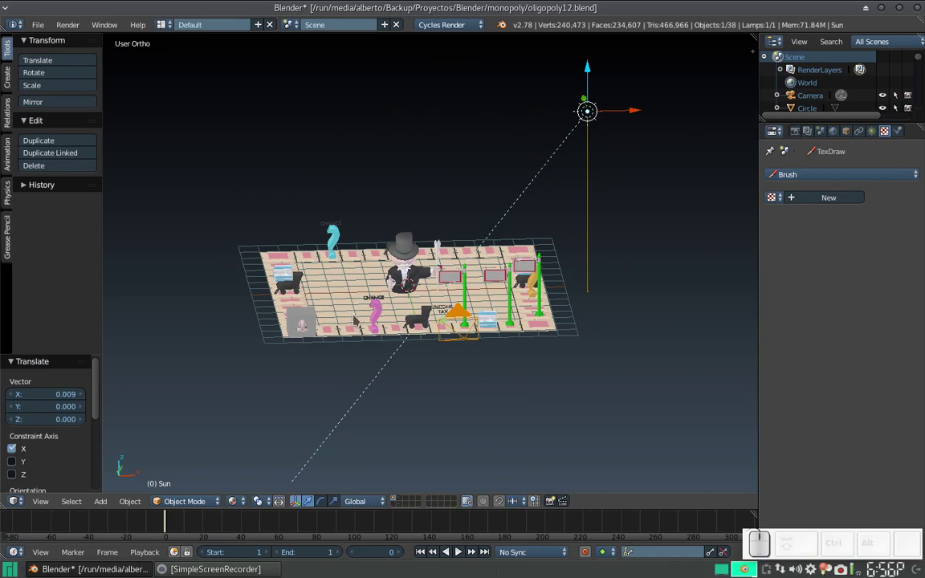
scroll("up", 3)
middle_click(335, 338)
left_click(478, 266)
scroll("up", 3)
left_click(359, 304)
left_click(443, 287)
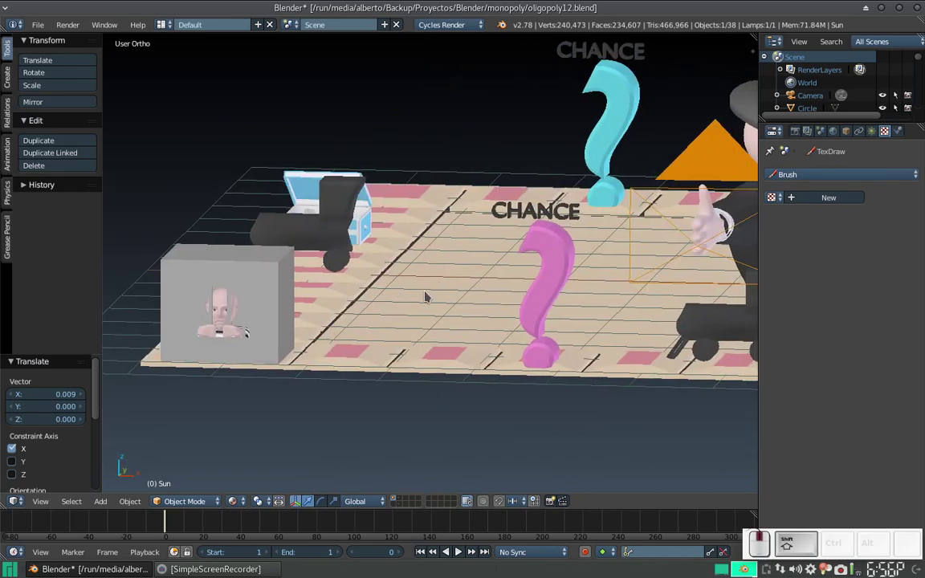
left_click_drag(421, 306, 325, 388)
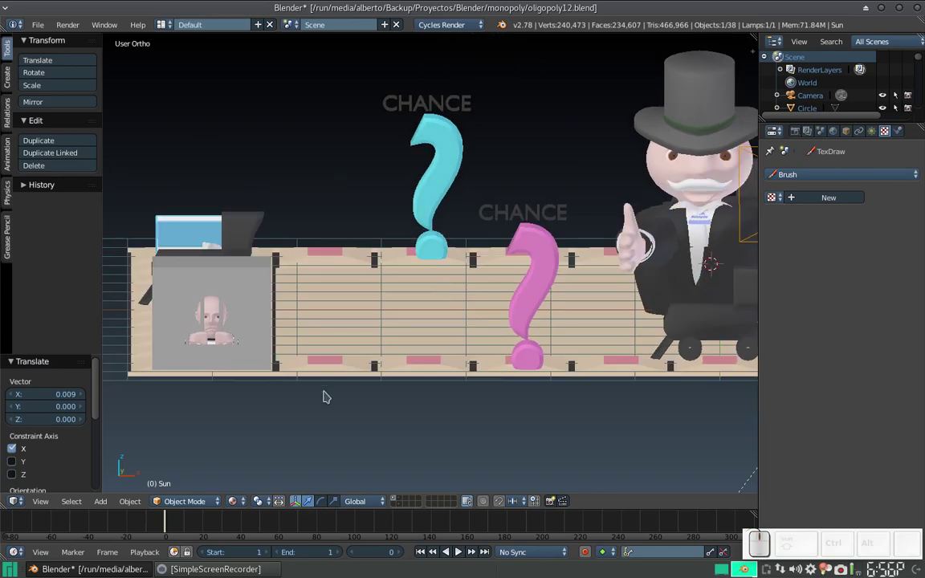
left_click(242, 496)
- Switch to Rendered shading for a live Cycles preview and zoom in on the caged prisoner box
left_click(262, 419)
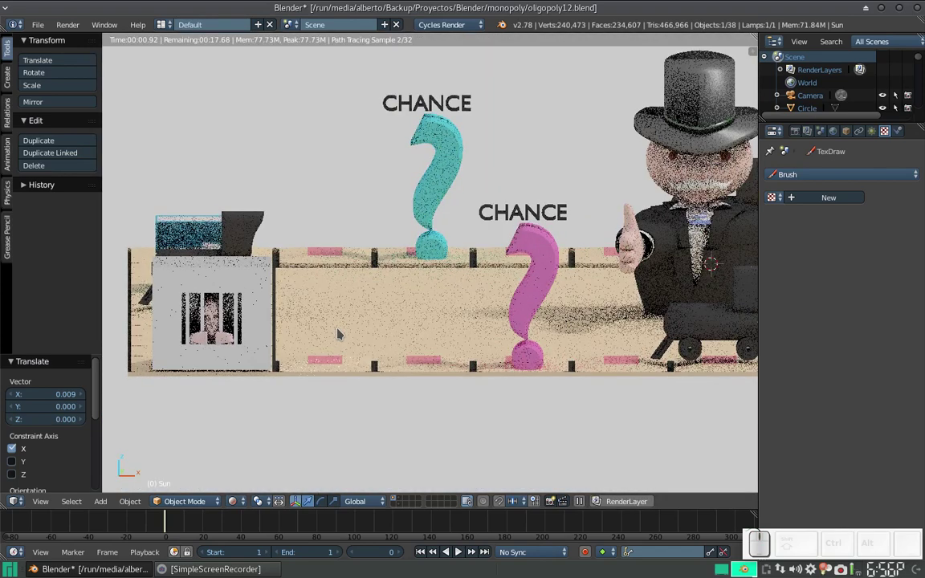
left_click_drag(175, 386, 302, 334)
scroll("up", 3)
middle_click(294, 334)
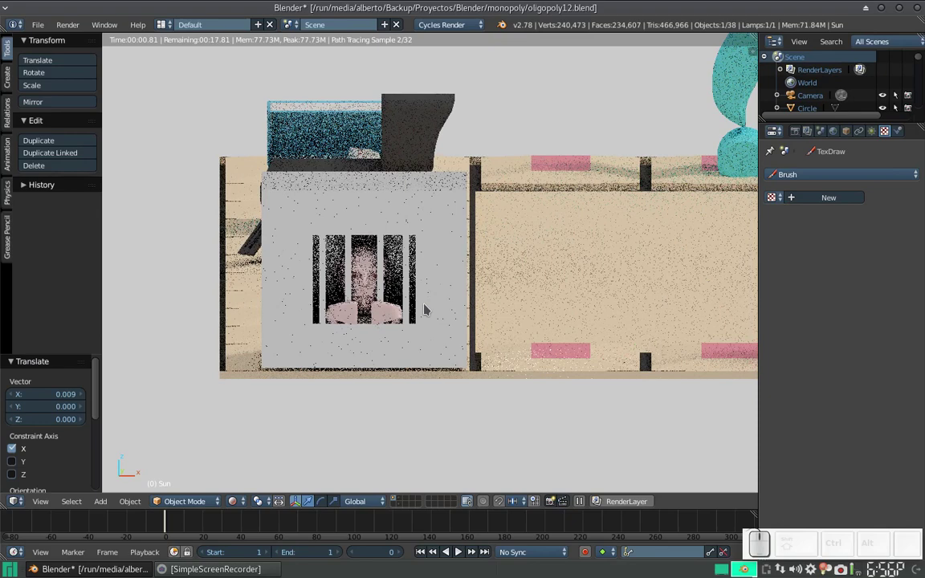